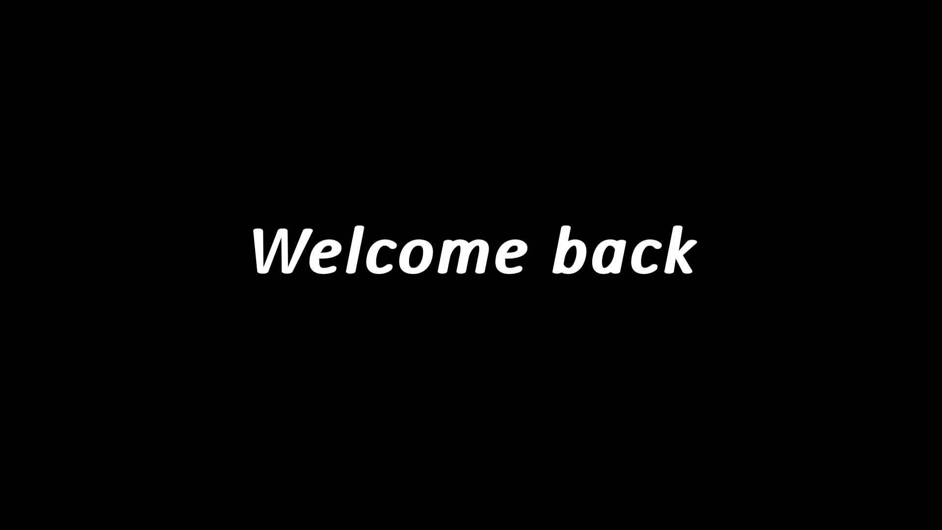
Add a mesh plane behind the ninja and shape it into a curved backdrop
{"action": "middle_click", "coordinate": [524, 305]}
{"action": "middle_click", "coordinate": [507, 302]}
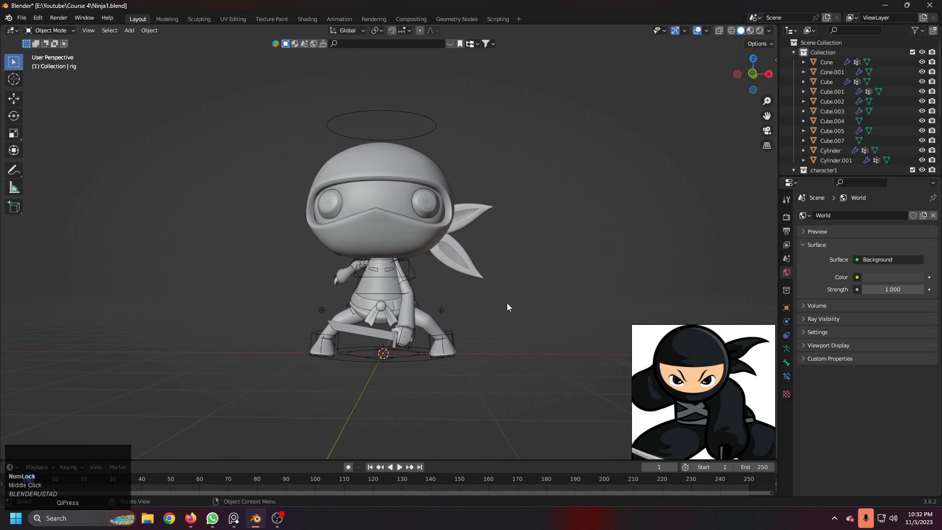
{"action": "key", "text": "1"}
{"action": "middle_click", "coordinate": [459, 296]}
{"action": "scroll", "scroll_direction": "down", "scroll_amount": 3}
{"action": "middle_click", "coordinate": [420, 324]}
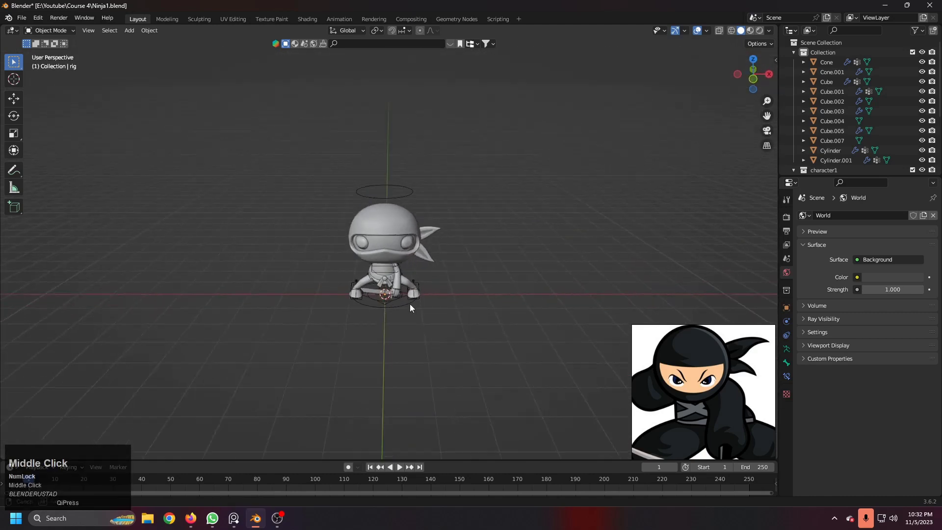
{"action": "key", "text": "shift+a"}
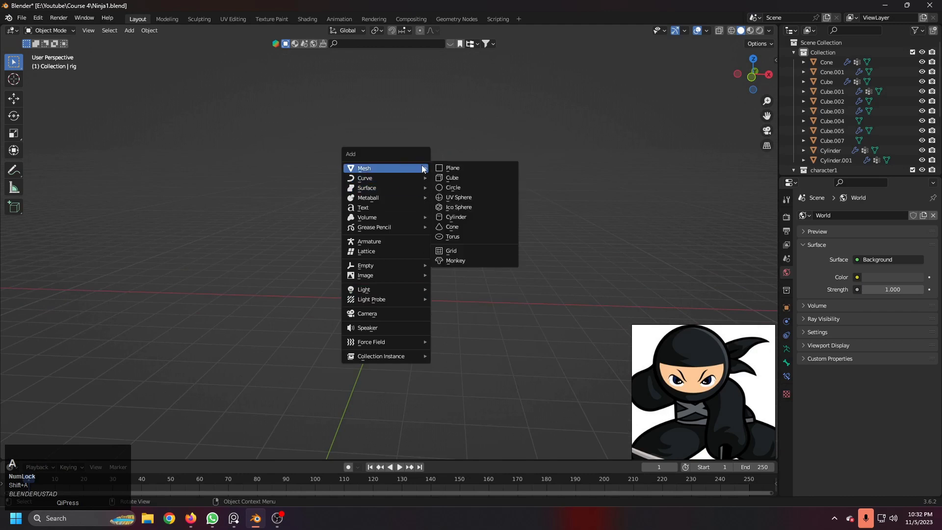
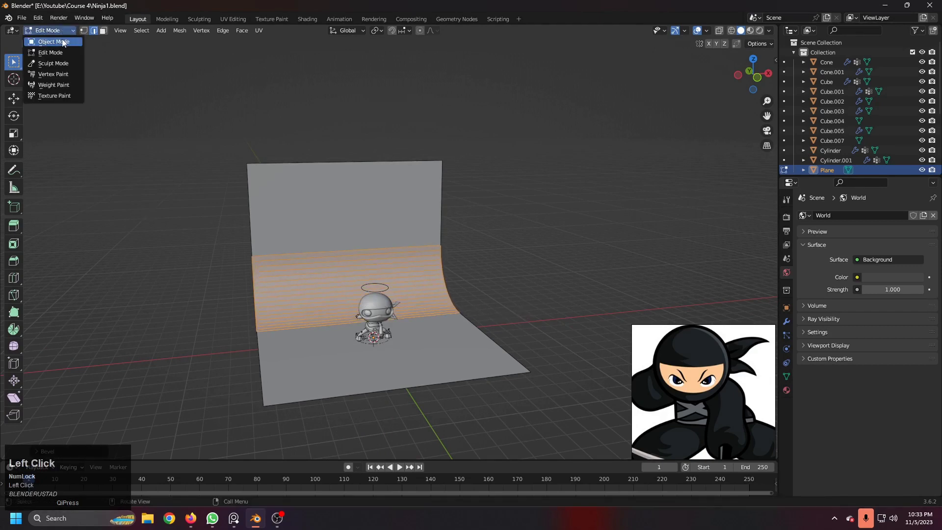
Shade the backdrop smooth and orbit to check its curve
{"action": "right_click", "coordinate": [273, 183]}
{"action": "left_click", "coordinate": [273, 183]}
{"action": "left_click_drag", "start_coordinate": [488, 304], "coordinate": [459, 317]}
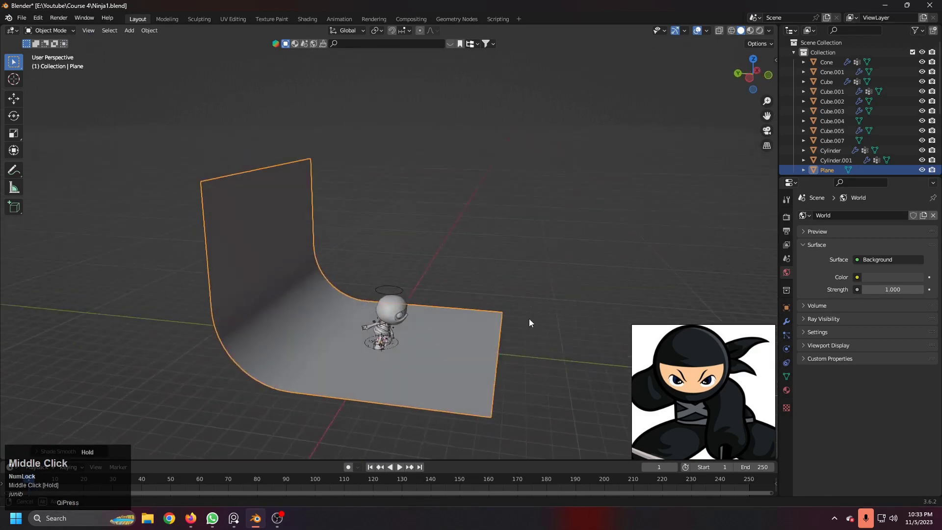
{"action": "scroll", "scroll_direction": "up", "scroll_amount": 3}
{"action": "scroll", "scroll_direction": "down", "scroll_amount": 3}
Add a camera to the scene via Shift+A
{"action": "middle_click", "coordinate": [450, 334]}
{"action": "scroll", "scroll_direction": "up", "scroll_amount": 3}
{"action": "key", "text": "shift+a"}
{"action": "left_click", "coordinate": [402, 427]}
{"action": "scroll", "scroll_direction": "down", "scroll_amount": 3}
{"action": "middle_click", "coordinate": [406, 336]}
{"action": "scroll", "scroll_direction": "up", "scroll_amount": 3}
Move the camera along Y to sit in front of the ninja
{"action": "key", "text": "g"}
{"action": "type", "text": "gy"}
{"action": "left_click", "coordinate": [644, 283]}
{"action": "middle_click", "coordinate": [596, 293]}
{"action": "left_click_drag", "start_coordinate": [523, 318], "coordinate": [540, 330]}
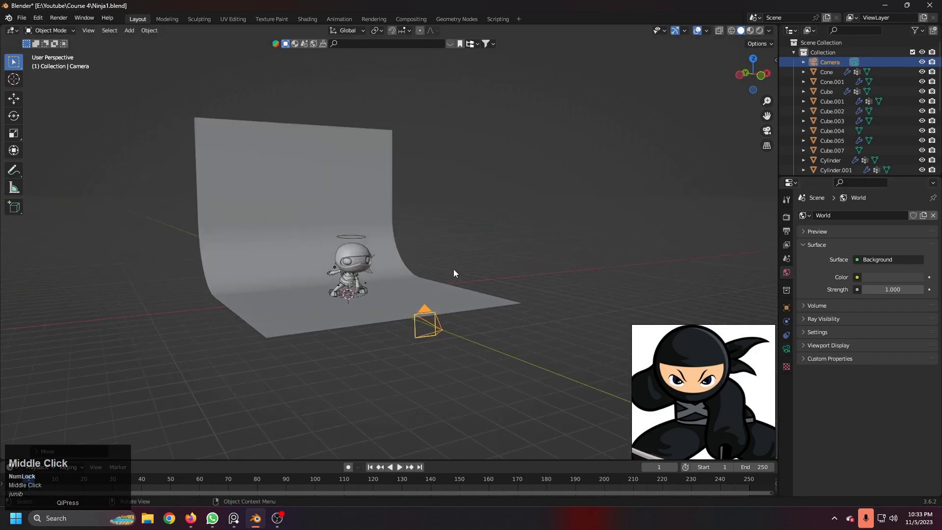
{"action": "scroll", "scroll_direction": "down", "scroll_amount": 3}
{"action": "middle_click", "coordinate": [362, 271]}
{"action": "scroll", "scroll_direction": "down", "scroll_amount": 3}
{"action": "middle_click", "coordinate": [456, 271]}
{"action": "scroll", "scroll_direction": "down", "scroll_amount": 3}
{"action": "key", "text": "3"}
{"action": "scroll", "scroll_direction": "up", "scroll_amount": 3}
Reset and rotate the camera around X so it stands upright facing the ninja
{"action": "key", "text": "r"}
{"action": "right_click", "coordinate": [417, 279]}
{"action": "key", "text": "r"}
{"action": "right_click", "coordinate": [441, 278]}
{"action": "scroll", "scroll_direction": "down", "scroll_amount": 3}
{"action": "middle_click", "coordinate": [392, 290]}
{"action": "key", "text": "alt+r"}
{"action": "middle_click", "coordinate": [484, 287]}
{"action": "key", "text": "r"}
{"action": "type", "text": "rx"}
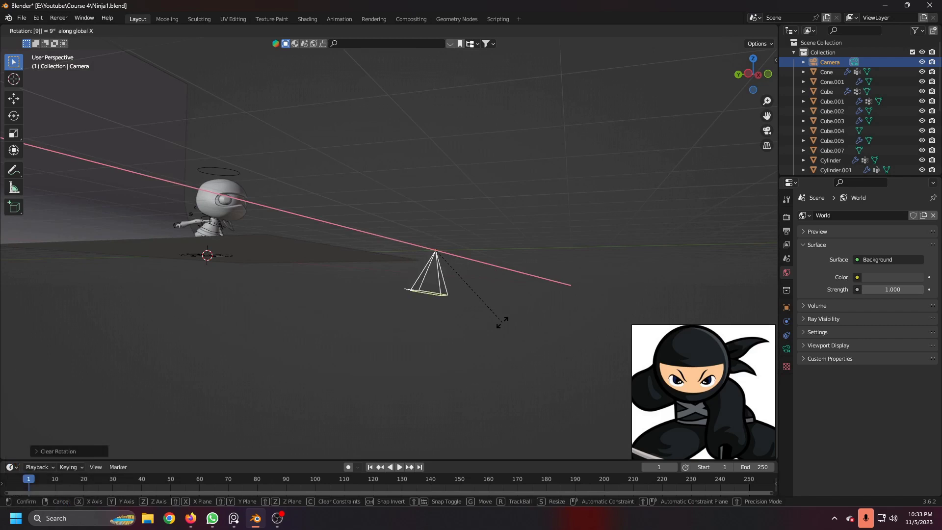
{"action": "middle_click", "coordinate": [461, 280]}
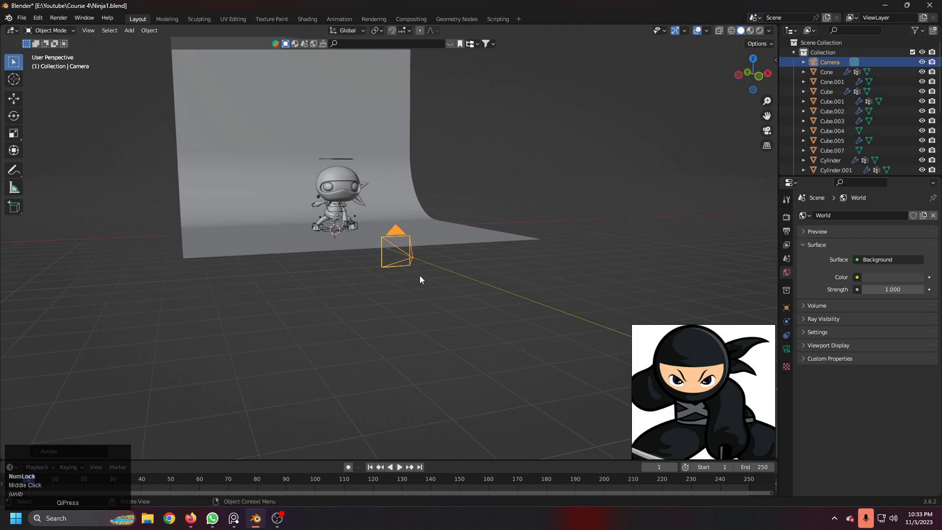
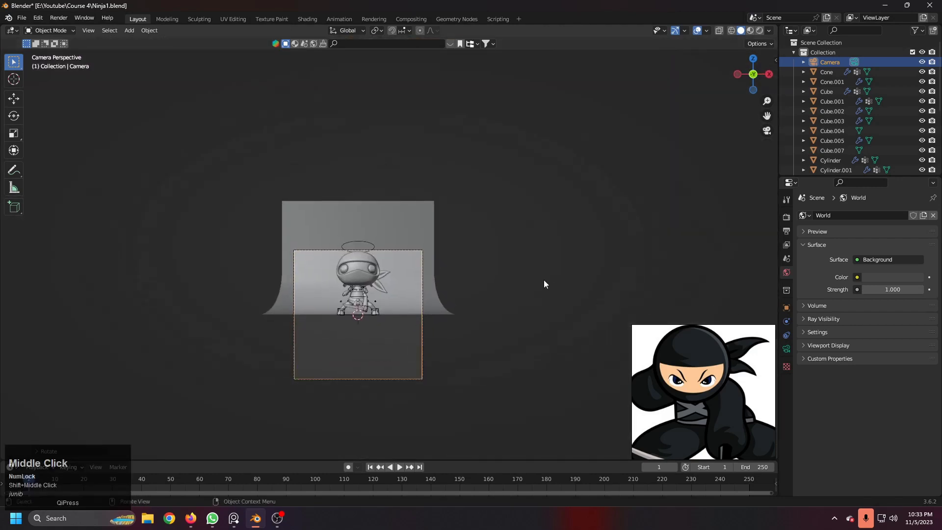
Reposition the camera and set its lens type to Orthographic
{"action": "scroll", "scroll_direction": "up", "scroll_amount": 3}
{"action": "key", "text": "g"}
{"action": "right_click", "coordinate": [340, 287]}
{"action": "key", "text": "g"}
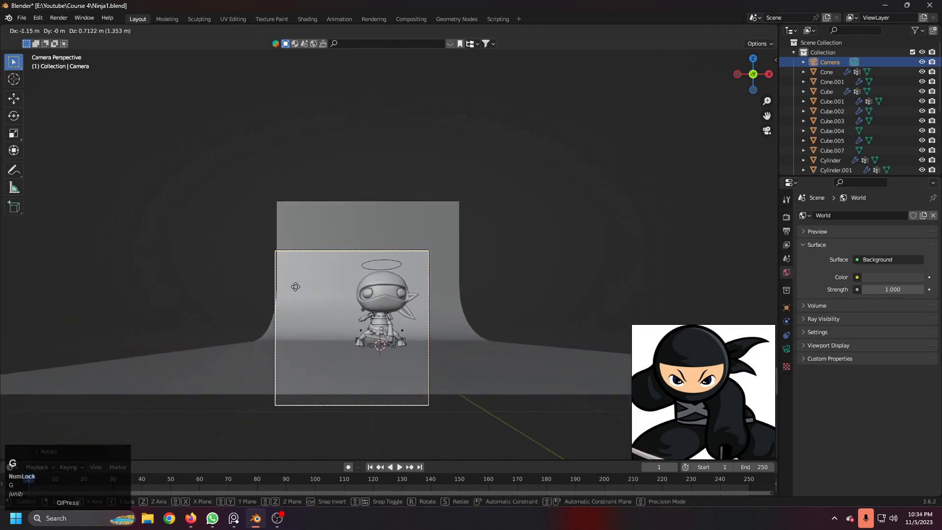
{"action": "right_click", "coordinate": [373, 235]}
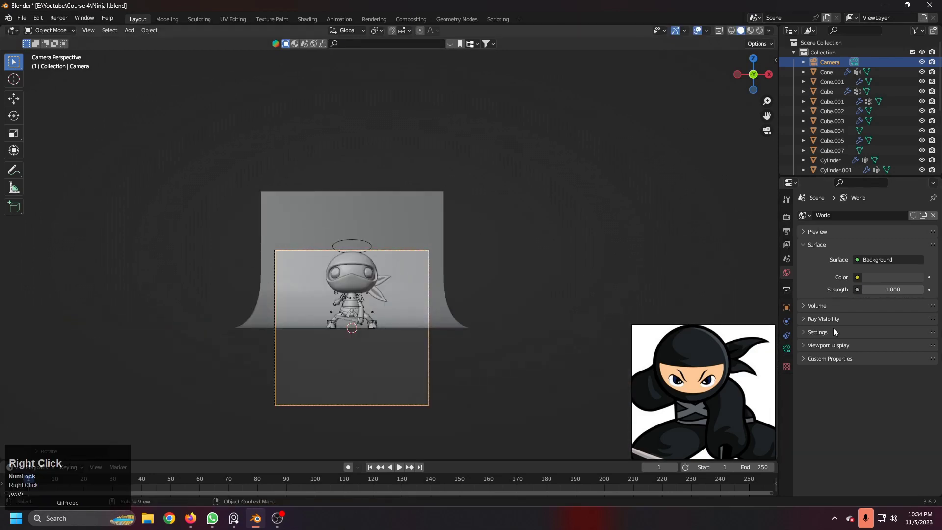
{"action": "left_click", "coordinate": [789, 354]}
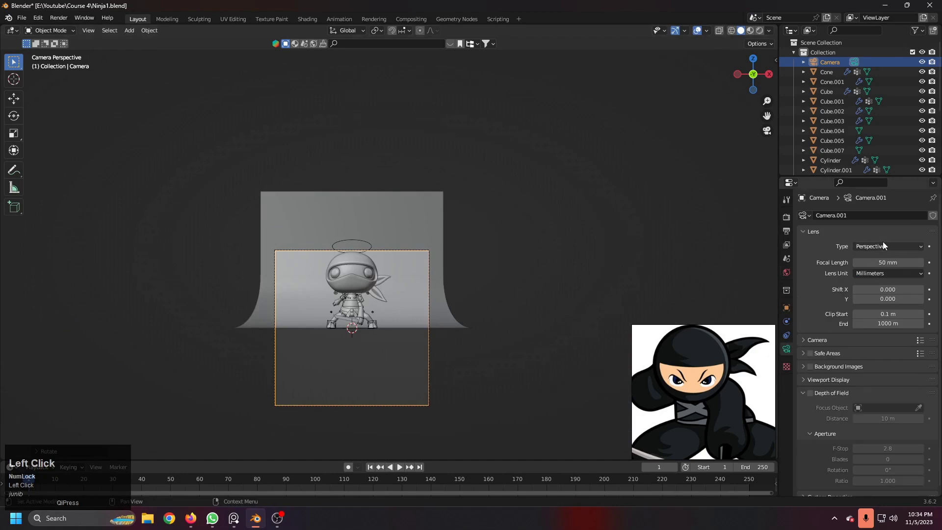
Raise the camera along Z to frame the ninja and set output resolution to 854 × 1080
{"action": "middle_click", "coordinate": [379, 288]}
{"action": "scroll", "scroll_direction": "up", "scroll_amount": 3}
{"action": "scroll", "scroll_direction": "down", "scroll_amount": 3}
{"action": "middle_click", "coordinate": [374, 327]}
{"action": "key", "text": "g"}
{"action": "type", "text": "gz"}
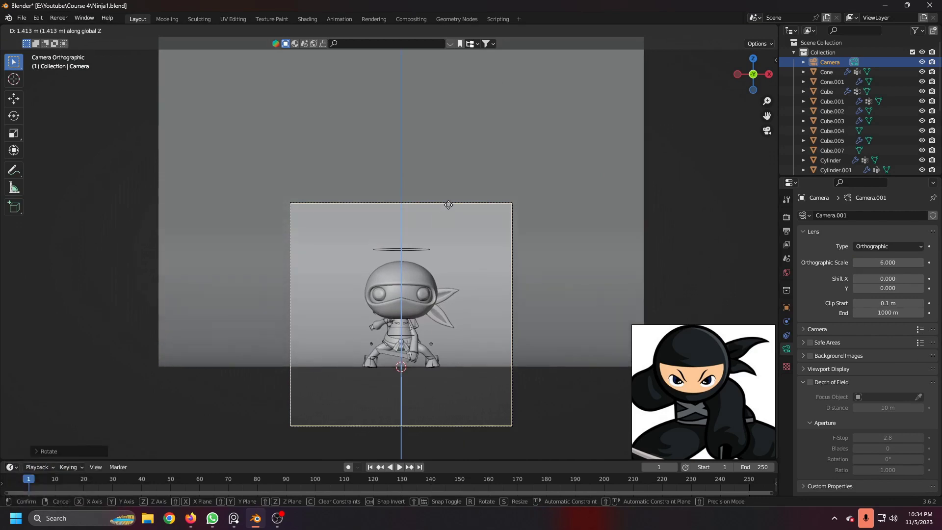
{"action": "left_click_drag", "start_coordinate": [453, 208], "coordinate": [463, 341]}
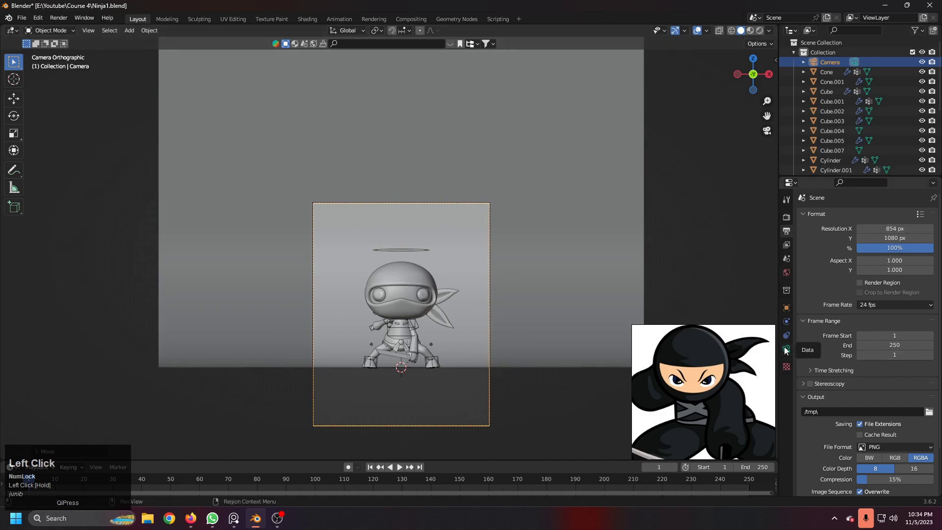
Tilt the camera around X until the ninja sits squarely in view
{"action": "scroll", "scroll_direction": "down", "scroll_amount": 3}
{"action": "key", "text": "r"}
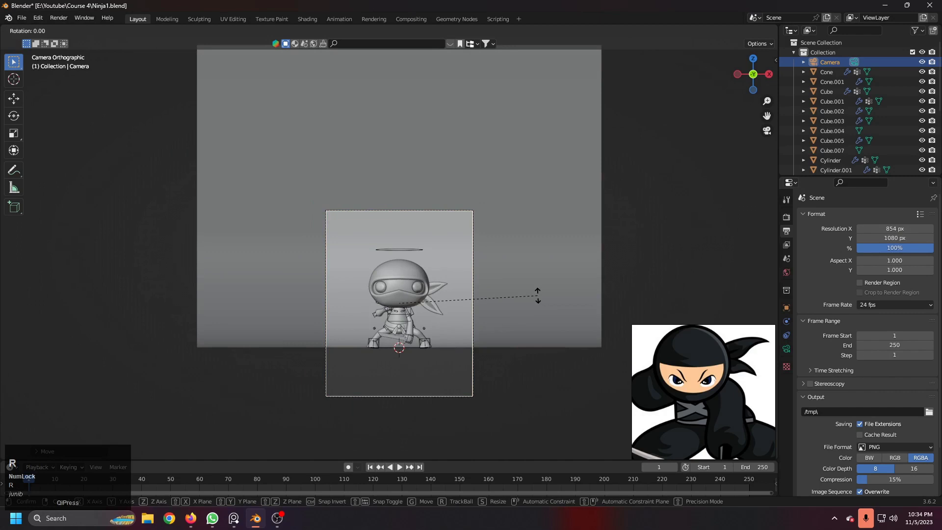
{"action": "type", "text": "rx"}
{"action": "right_click", "coordinate": [538, 300]}
{"action": "key", "text": "r"}
{"action": "type", "text": "rx"}
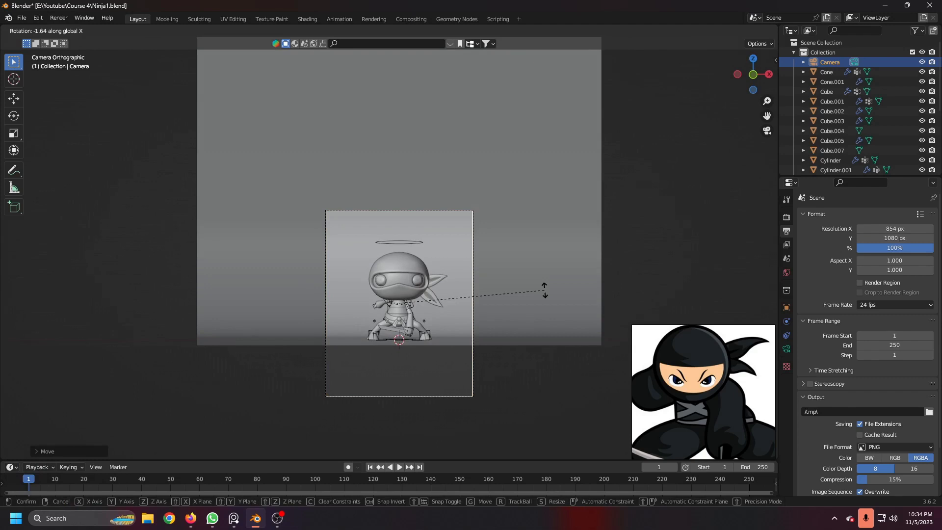
{"action": "left_click", "coordinate": [548, 294]}
{"action": "scroll", "scroll_direction": "down", "scroll_amount": 3}
{"action": "middle_click", "coordinate": [470, 326]}
{"action": "scroll", "scroll_direction": "up", "scroll_amount": 3}
Set the camera's Orthographic Scale to 3.3
{"action": "left_click", "coordinate": [789, 350]}
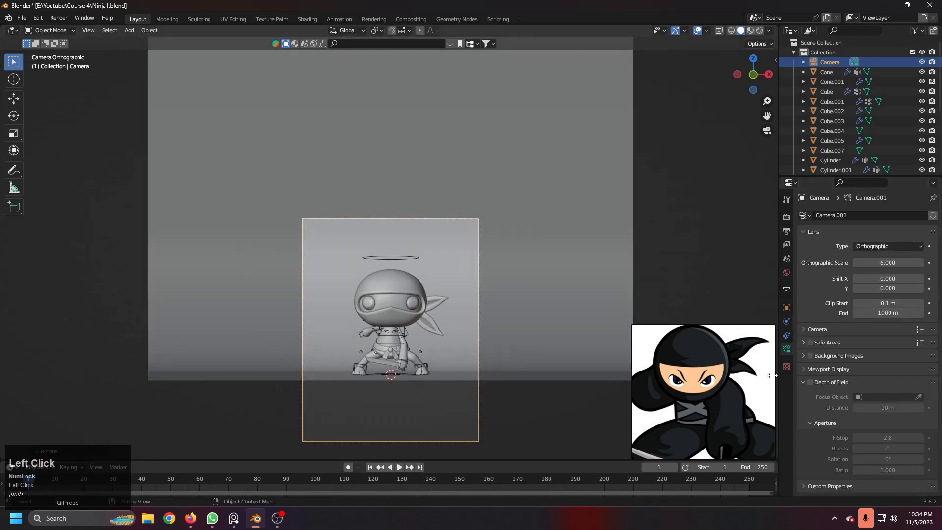
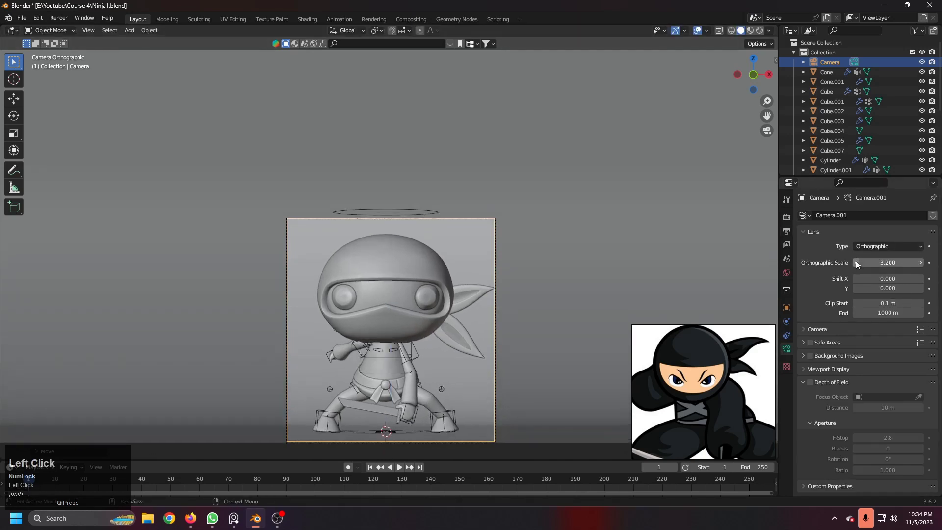
{"action": "middle_click", "coordinate": [516, 335]}
{"action": "scroll", "scroll_direction": "up", "scroll_amount": 3}
{"action": "scroll", "scroll_direction": "down", "scroll_amount": 3}
{"action": "middle_click", "coordinate": [404, 319]}
{"action": "middle_click", "coordinate": [394, 302]}
{"action": "scroll", "scroll_direction": "down", "scroll_amount": 3}
{"action": "middle_click", "coordinate": [414, 315]}
Nudge the camera along X and Z and raise the scale slightly to centre the ninja
{"action": "key", "text": "g"}
{"action": "key", "text": "x"}
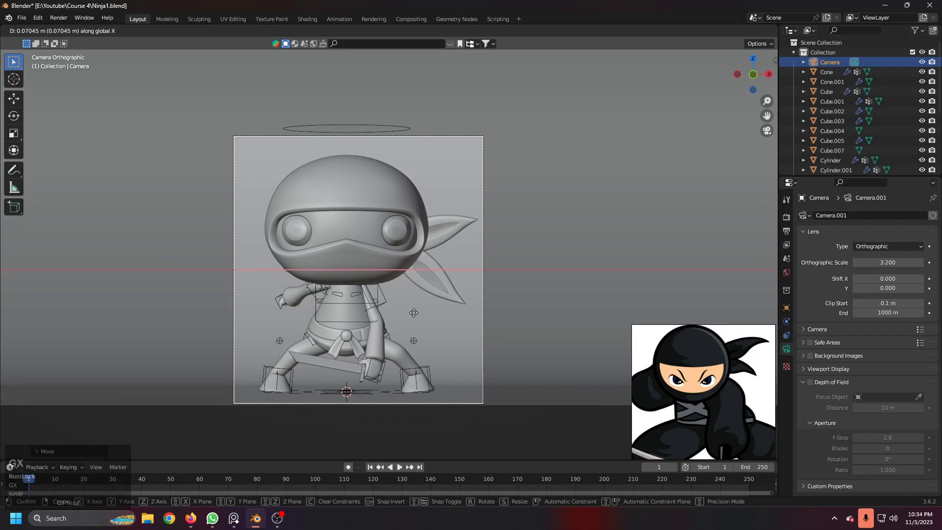
{"action": "right_click", "coordinate": [415, 315]}
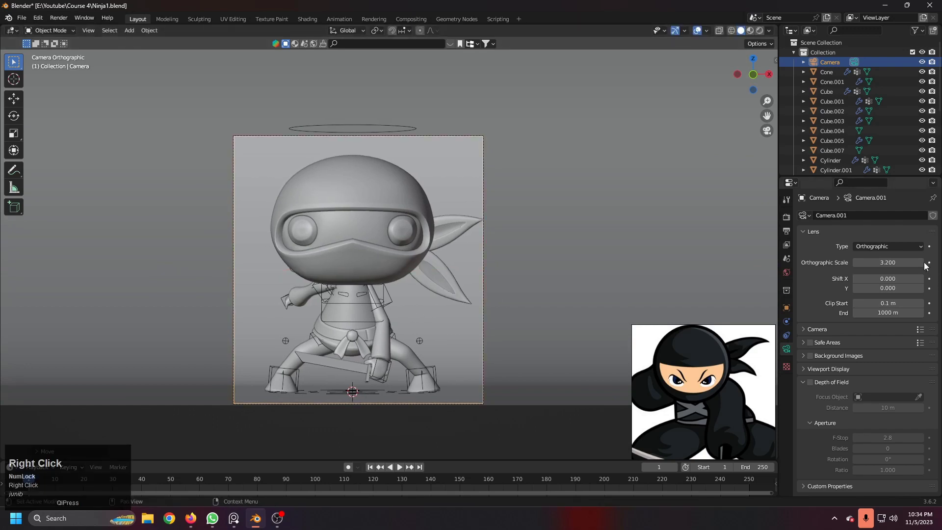
{"action": "left_click", "coordinate": [923, 266]}
{"action": "key", "text": "g"}
{"action": "key", "text": "z"}
{"action": "left_click", "coordinate": [499, 353]}
{"action": "key", "text": "g"}
{"action": "key", "text": "x"}
{"action": "right_click", "coordinate": [471, 326]}
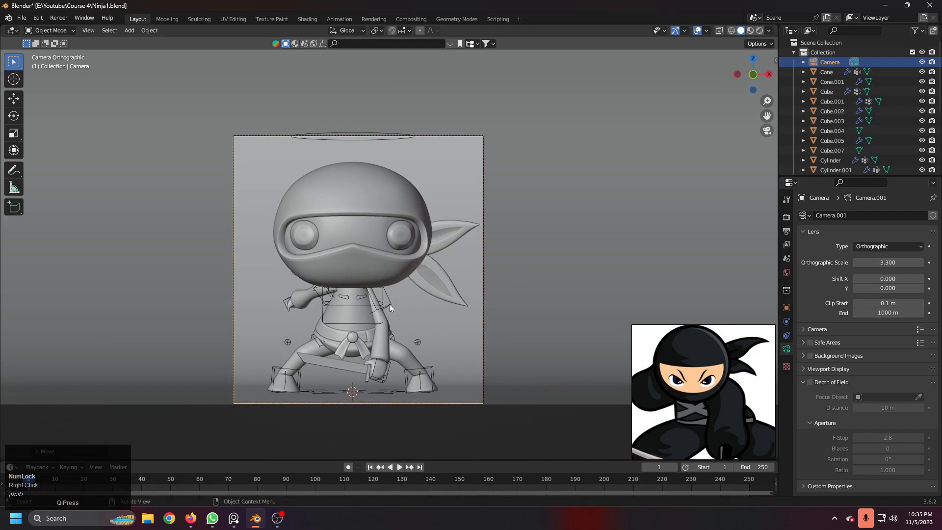
Switch the render engine to Cycles with GPU Compute
{"action": "left_click", "coordinate": [762, 34]}
{"action": "left_click", "coordinate": [784, 226]}
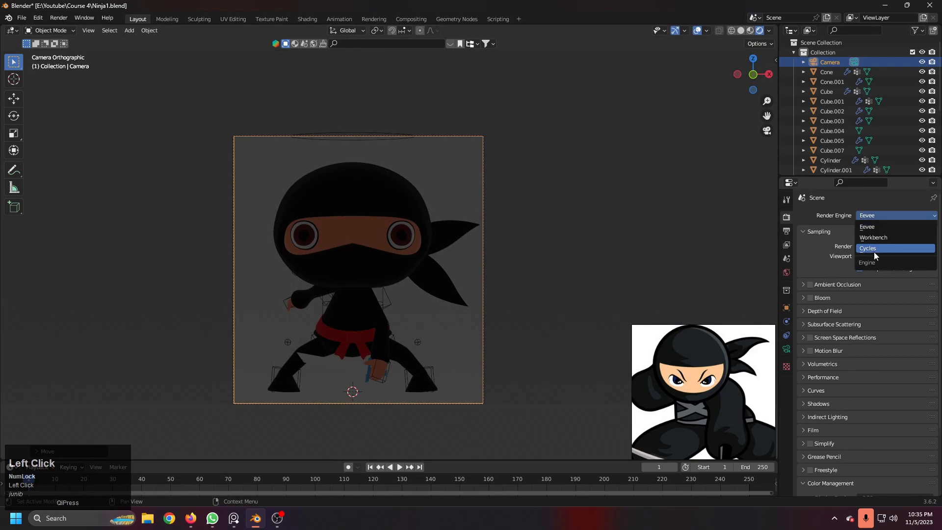
{"action": "scroll", "scroll_direction": "down", "scroll_amount": 3}
{"action": "middle_click", "coordinate": [460, 304]}
{"action": "scroll", "scroll_direction": "down", "scroll_amount": 3}
{"action": "middle_click", "coordinate": [317, 240]}
{"action": "scroll", "scroll_direction": "down", "scroll_amount": 3}
{"action": "middle_click", "coordinate": [298, 244]}
{"action": "scroll", "scroll_direction": "up", "scroll_amount": 3}
{"action": "middle_click", "coordinate": [360, 244]}
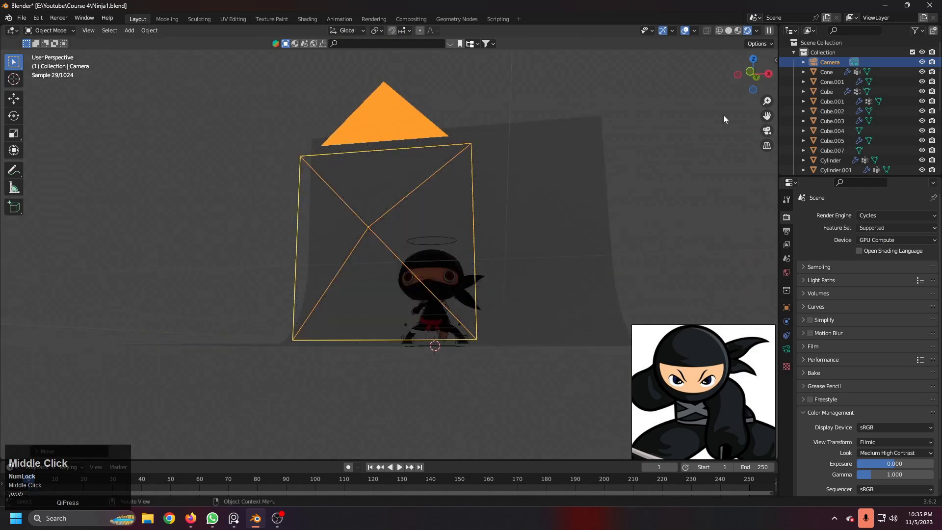
Set the world surface colour to pure black
{"action": "left_click", "coordinate": [787, 273]}
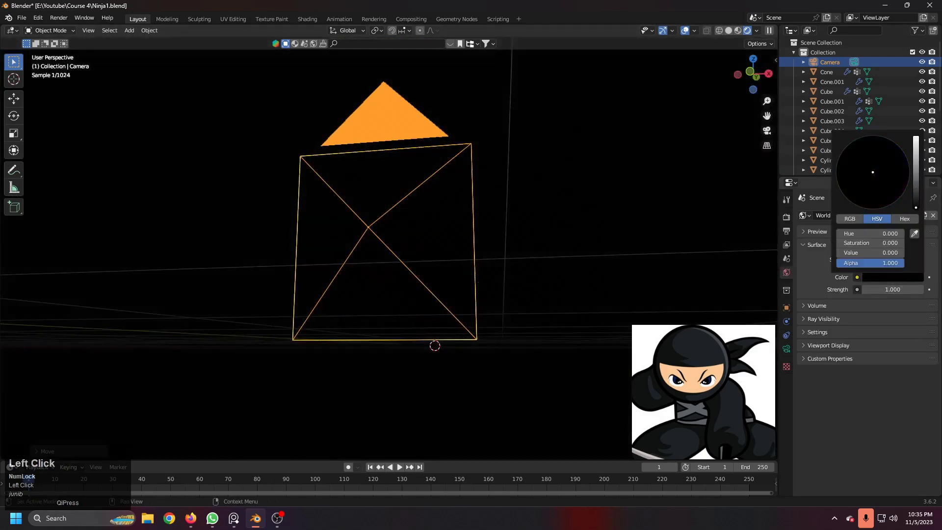
{"action": "middle_click", "coordinate": [526, 276]}
{"action": "scroll", "scroll_direction": "down", "scroll_amount": 3}
{"action": "middle_click", "coordinate": [480, 263]}
{"action": "scroll", "scroll_direction": "up", "scroll_amount": 3}
{"action": "middle_click", "coordinate": [482, 285]}
{"action": "middle_click", "coordinate": [343, 268]}
{"action": "left_click", "coordinate": [733, 32]}
Orbit the viewport to inspect the darkened scene around the ninja
{"action": "middle_click", "coordinate": [320, 239]}
{"action": "middle_click", "coordinate": [329, 240]}
{"action": "middle_click", "coordinate": [362, 271]}
{"action": "middle_click", "coordinate": [430, 302]}
{"action": "scroll", "scroll_direction": "up", "scroll_amount": 3}
{"action": "middle_click", "coordinate": [329, 251]}
{"action": "middle_click", "coordinate": [366, 275]}
{"action": "scroll", "scroll_direction": "up", "scroll_amount": 3}
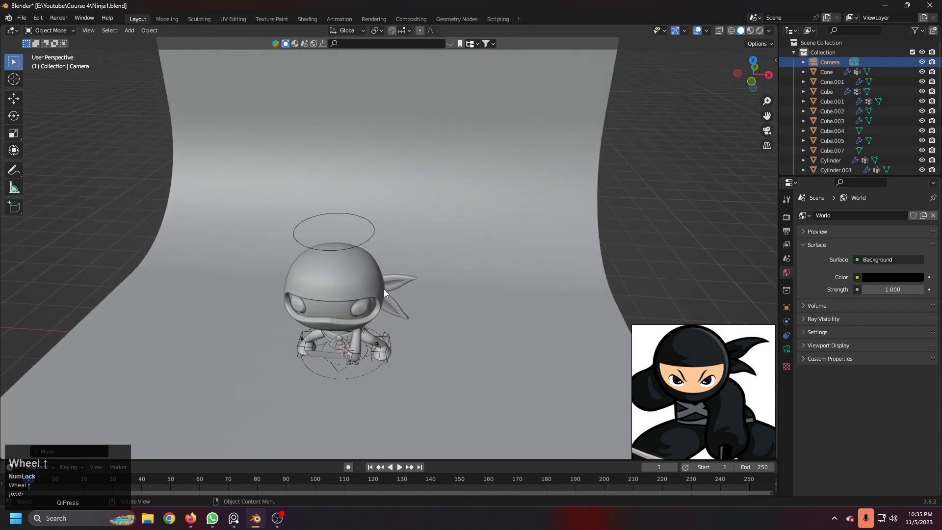
Add a new area light to the scene from the Add menu
{"action": "scroll", "scroll_direction": "down", "scroll_amount": 3}
{"action": "middle_click", "coordinate": [373, 285]}
{"action": "key", "text": "shift+a"}
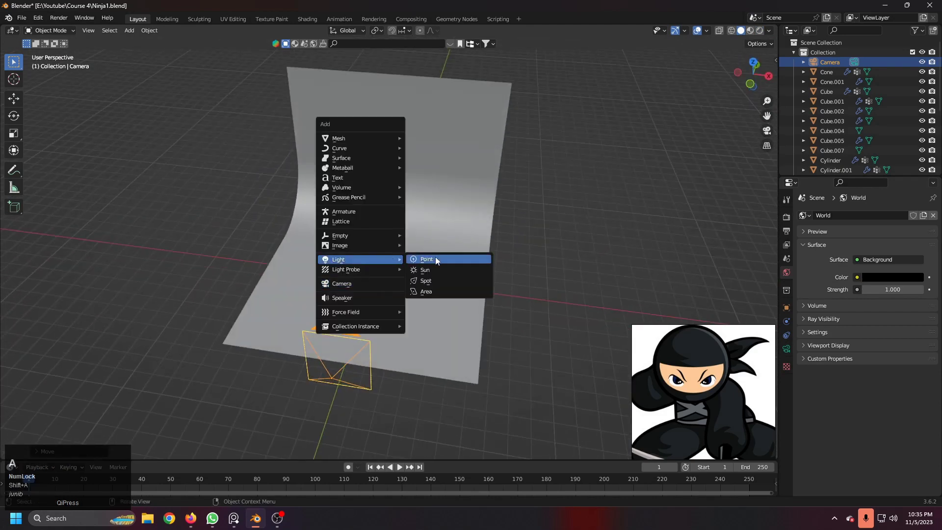
{"action": "left_click", "coordinate": [438, 291]}
{"action": "left_click_drag", "start_coordinate": [423, 279], "coordinate": [461, 283]}
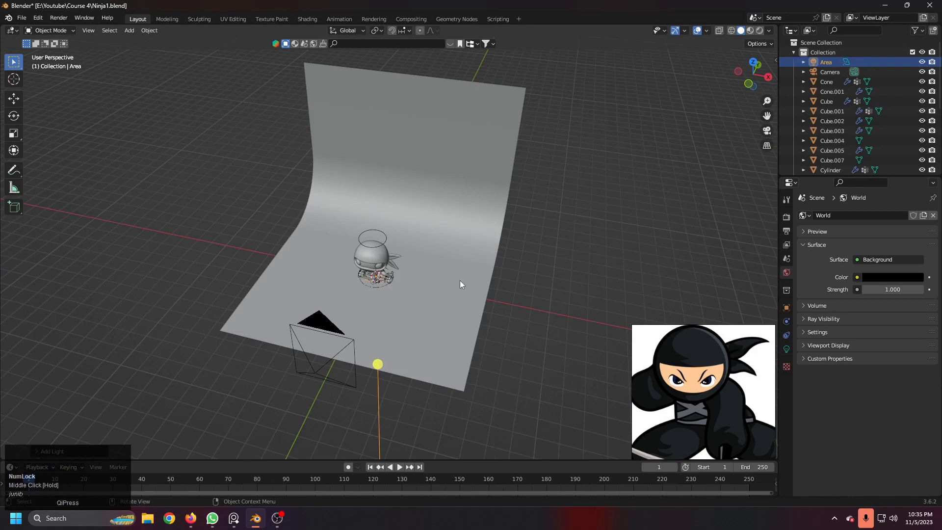
Move the area light up to the ninja's upper left, sliding it along X into place
{"action": "scroll", "scroll_direction": "up", "scroll_amount": 3}
{"action": "scroll", "scroll_direction": "down", "scroll_amount": 3}
{"action": "middle_click", "coordinate": [290, 255]}
{"action": "middle_click", "coordinate": [373, 273]}
{"action": "left_click_drag", "start_coordinate": [372, 291], "coordinate": [442, 345]}
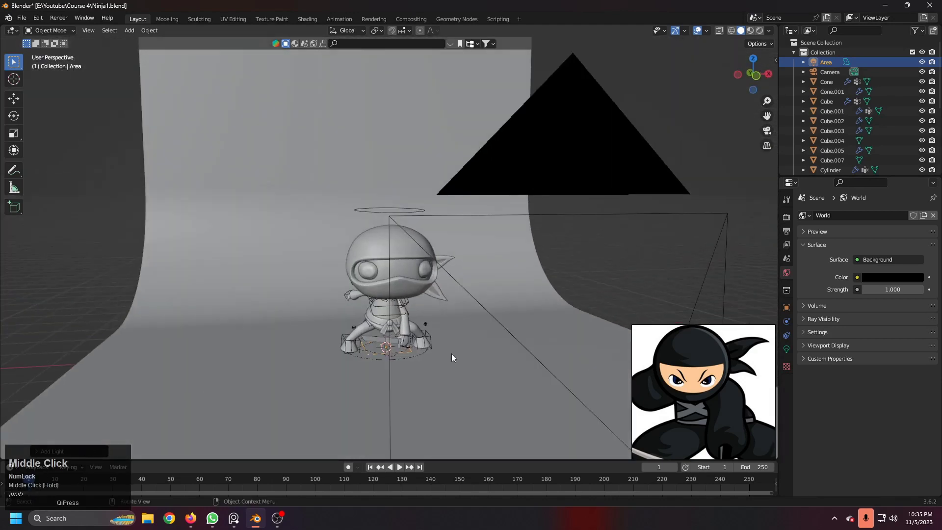
{"action": "key", "text": "3"}
{"action": "type", "text": "3g"}
{"action": "left_click", "coordinate": [370, 222]}
{"action": "key", "text": "r"}
{"action": "left_click", "coordinate": [475, 205]}
{"action": "middle_click", "coordinate": [344, 238]}
{"action": "scroll", "scroll_direction": "down", "scroll_amount": 3}
{"action": "key", "text": "g"}
{"action": "key", "text": "x"}
{"action": "left_click", "coordinate": [328, 299]}
{"action": "middle_click", "coordinate": [425, 289]}
Rotate the area light around Z so it faces the ninja
{"action": "key", "text": "r"}
{"action": "right_click", "coordinate": [425, 260]}
{"action": "key", "text": "r"}
{"action": "key", "text": "z"}
{"action": "left_click", "coordinate": [405, 339]}
{"action": "left_click_drag", "start_coordinate": [397, 324], "coordinate": [325, 248]}
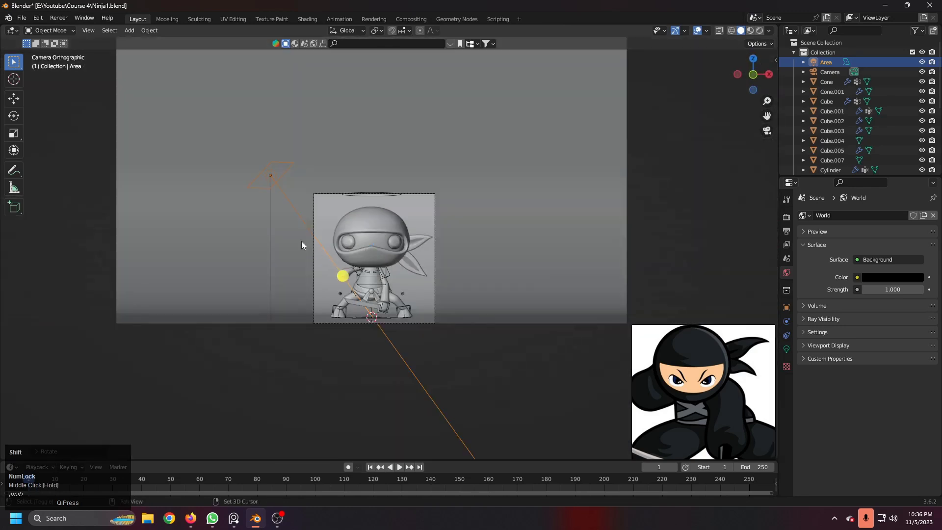
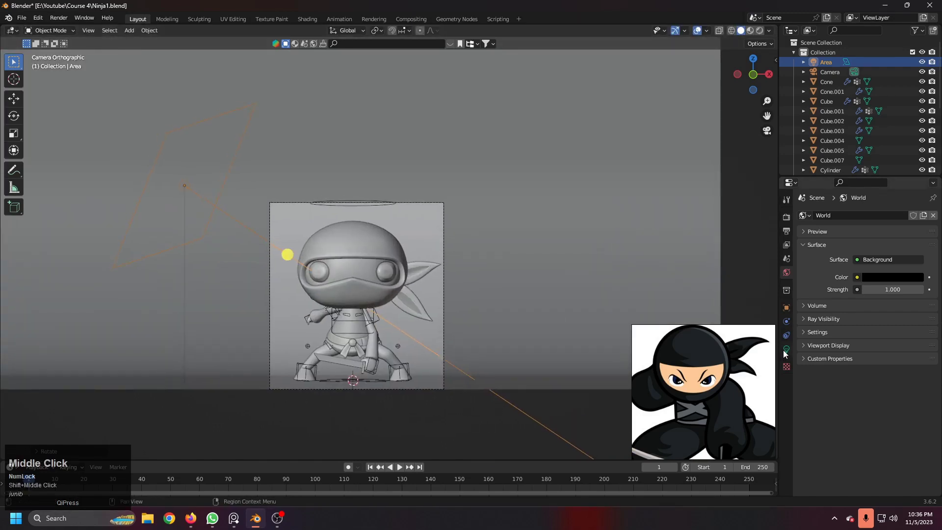
Set the area light's power to 150 W, check it in Rendered shading, return to Solid
{"action": "left_click", "coordinate": [786, 352]}
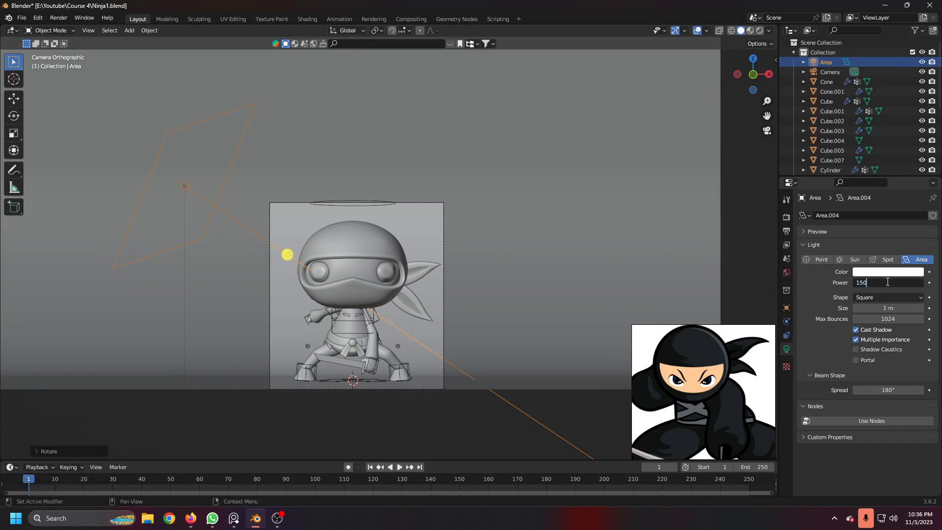
{"action": "left_click", "coordinate": [761, 33]}
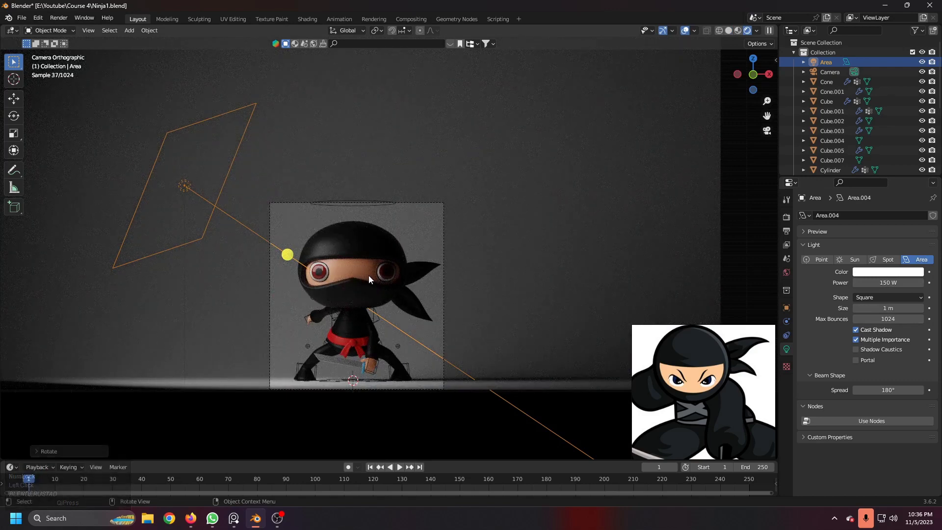
{"action": "scroll", "scroll_direction": "up", "scroll_amount": 3}
{"action": "scroll", "scroll_direction": "down", "scroll_amount": 3}
{"action": "left_click", "coordinate": [731, 33]}
Duplicate the area light, reset its rotation and turn it around Z toward the ninja
{"action": "key", "text": "shift+d"}
{"action": "left_click", "coordinate": [547, 235]}
{"action": "key", "text": "alt+r"}
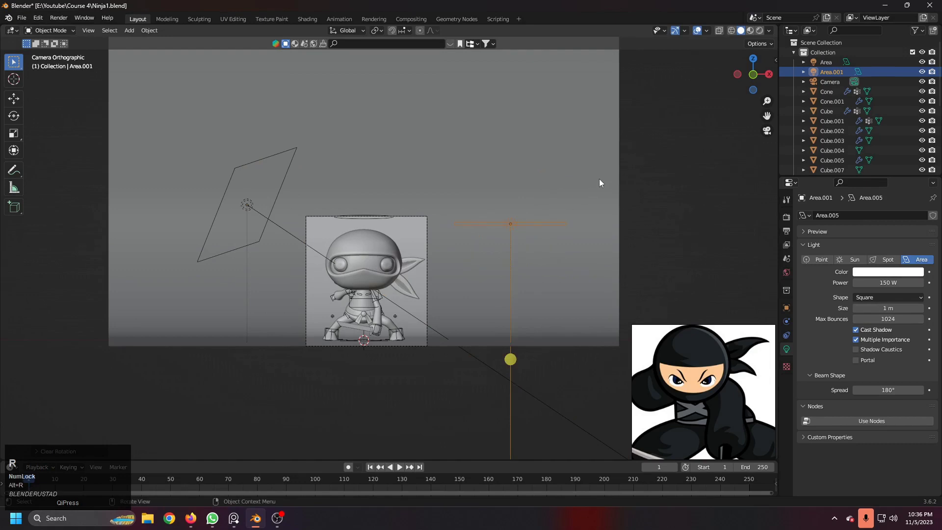
{"action": "key", "text": "r"}
{"action": "left_click", "coordinate": [583, 271]}
{"action": "scroll", "scroll_direction": "down", "scroll_amount": 3}
{"action": "key", "text": "r"}
{"action": "type", "text": "rz"}
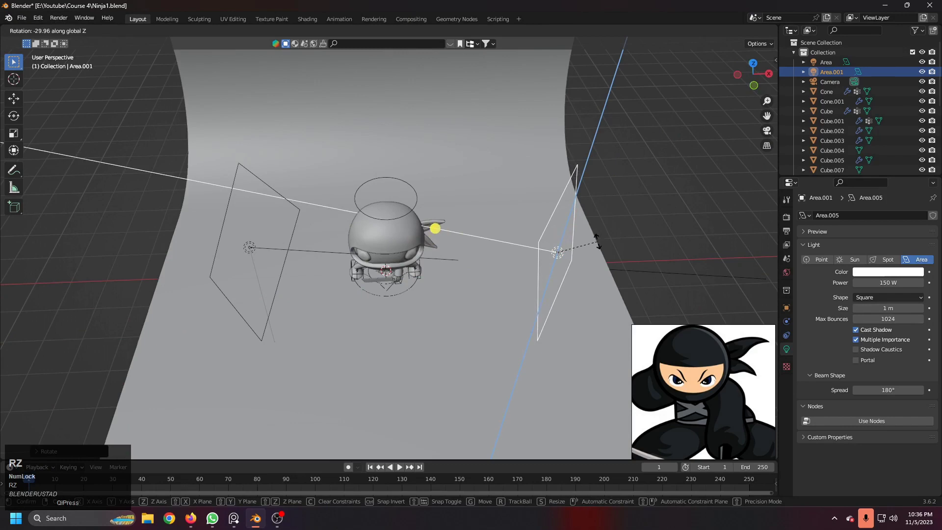
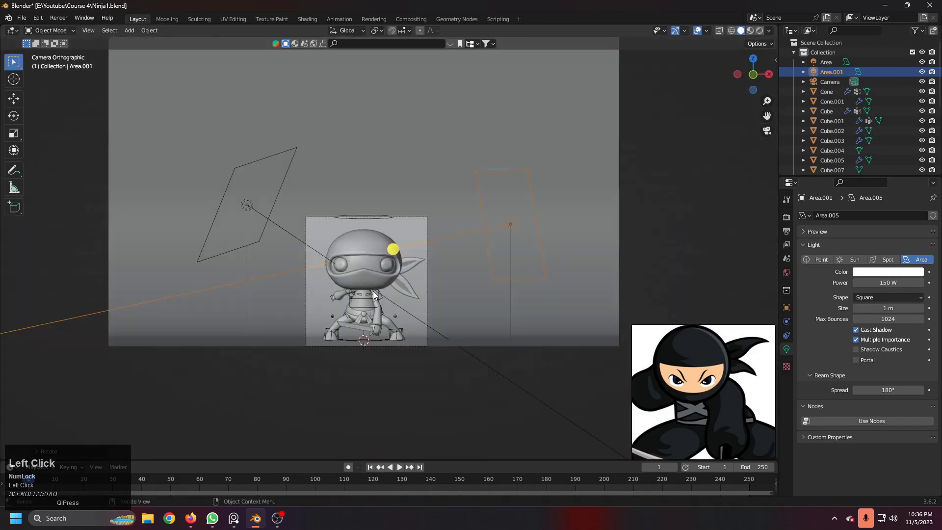
Place the copy on the ninja's right as a 50 W fill and preview it rendered
{"action": "key", "text": "z"}
{"action": "scroll", "scroll_direction": "up", "scroll_amount": 3}
{"action": "key", "text": "g"}
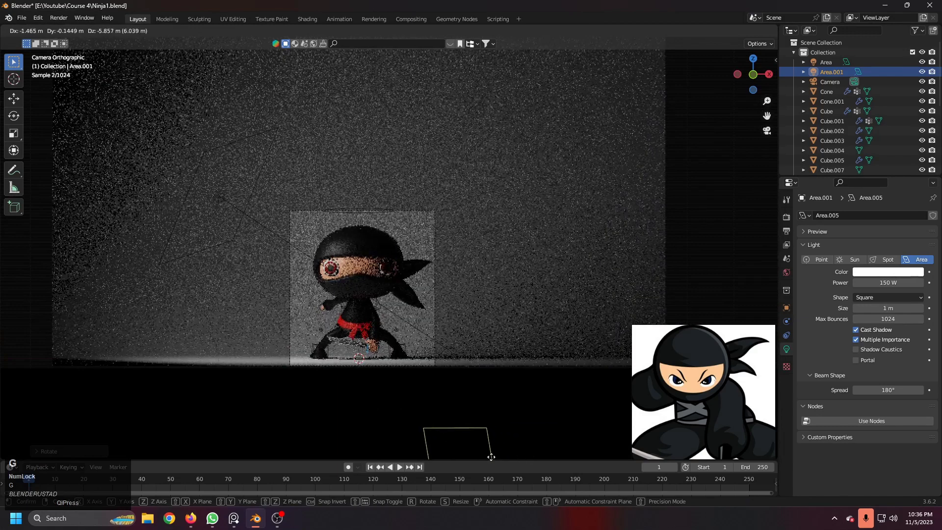
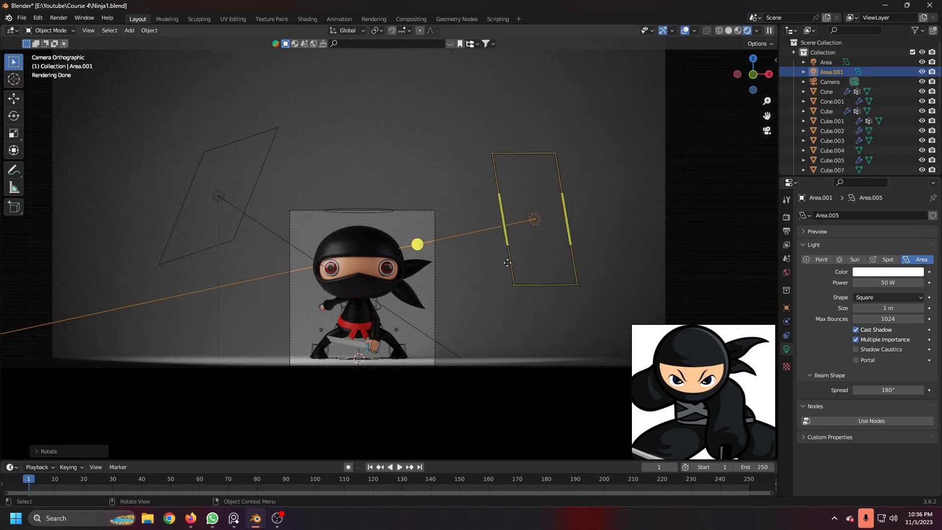
{"action": "scroll", "scroll_direction": "up", "scroll_amount": 3}
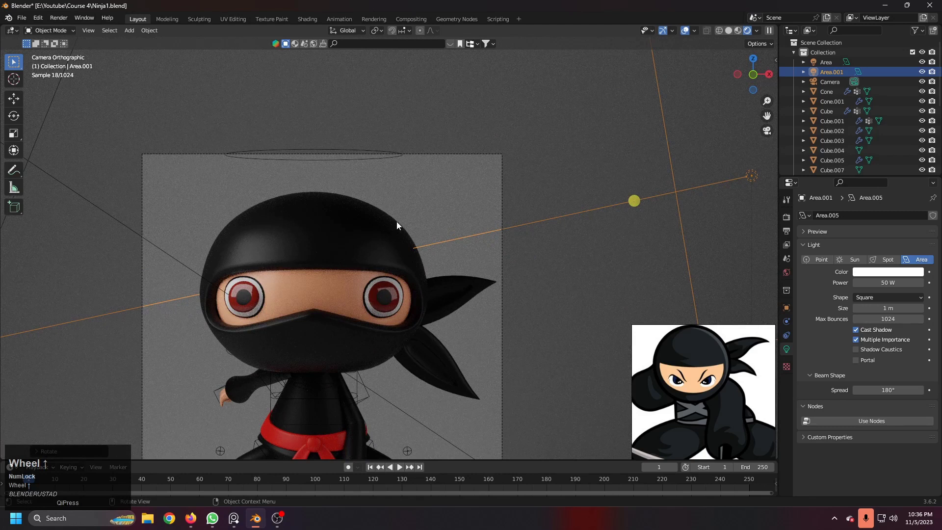
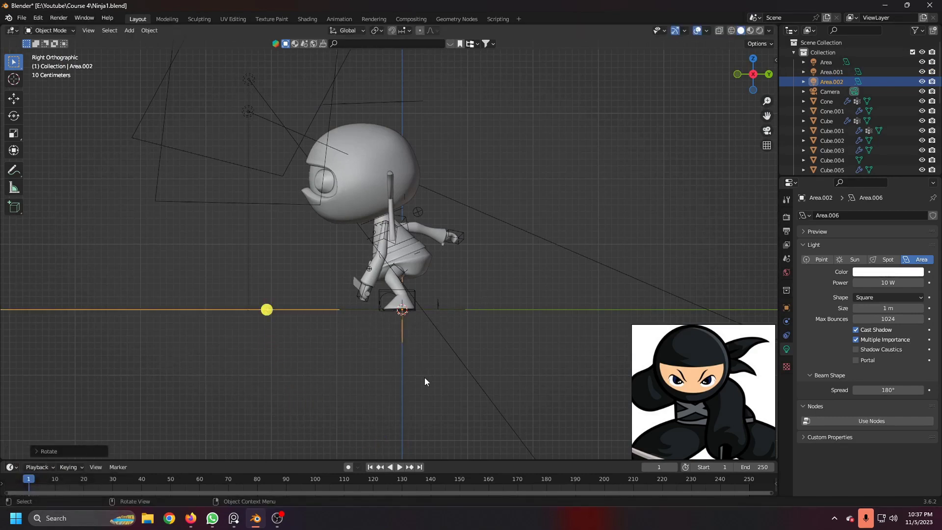
Place a third duplicated area light and raise it above and behind the ninja's head
{"action": "type", "text": "rg"}
{"action": "left_click", "coordinate": [616, 240]}
{"action": "scroll", "scroll_direction": "up", "scroll_amount": 3}
{"action": "key", "text": "g"}
{"action": "left_click", "coordinate": [541, 208]}
Angle the third light around Z so it points down at the ninja
{"action": "scroll", "scroll_direction": "down", "scroll_amount": 3}
{"action": "middle_click", "coordinate": [501, 229]}
{"action": "scroll", "scroll_direction": "down", "scroll_amount": 3}
{"action": "key", "text": "r"}
{"action": "key", "text": "z"}
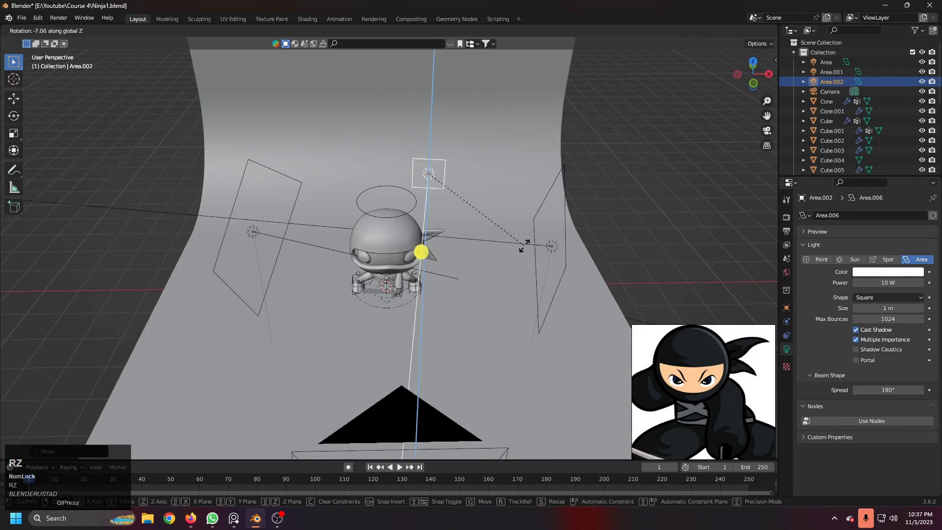
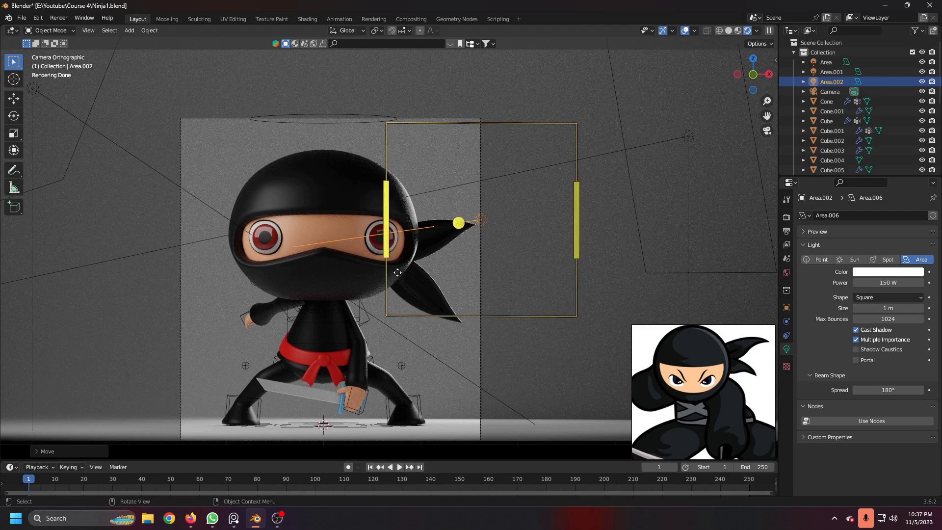
Give the backdrop plane a new material and drag its Specular down to 0
{"action": "scroll", "scroll_direction": "down", "scroll_amount": 3}
{"action": "left_click", "coordinate": [497, 341]}
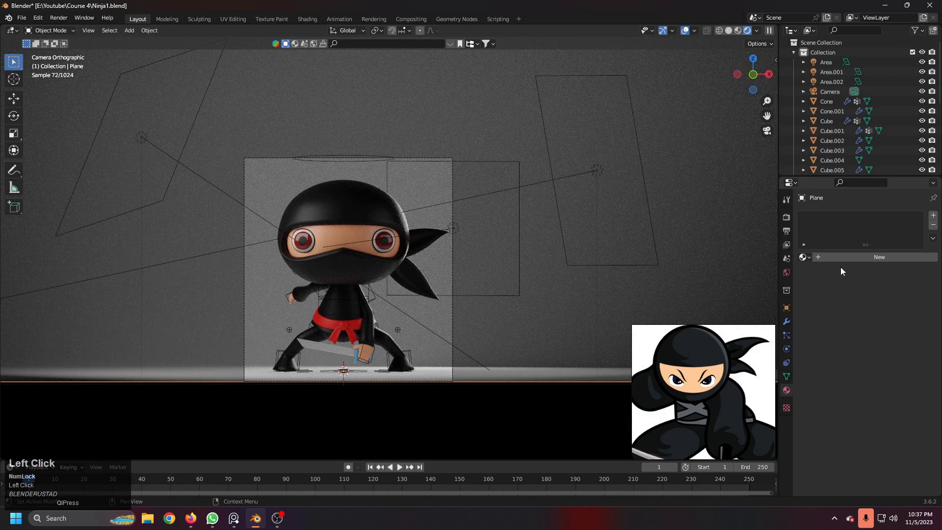
{"action": "right_click", "coordinate": [808, 256]}
{"action": "left_click_drag", "start_coordinate": [860, 259], "coordinate": [902, 477]}
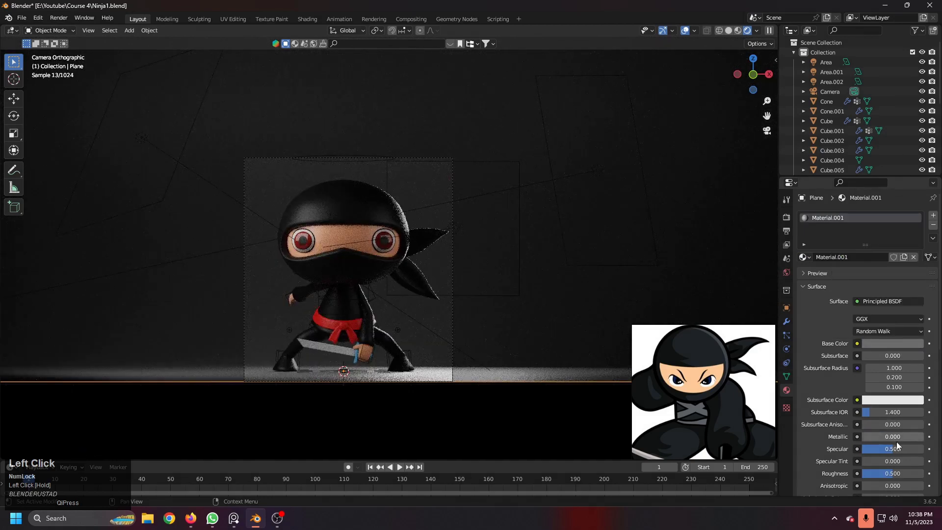
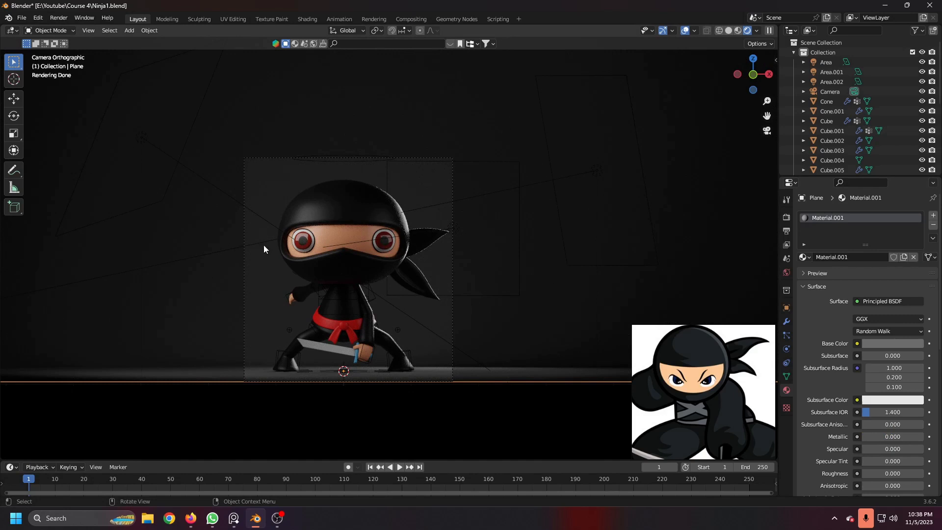
Orbit and zoom around the ninja's head to find a spot for a new light
{"action": "key", "text": "z"}
{"action": "scroll", "scroll_direction": "down", "scroll_amount": 3}
{"action": "middle_click", "coordinate": [501, 289]}
{"action": "scroll", "scroll_direction": "down", "scroll_amount": 3}
{"action": "middle_click", "coordinate": [486, 277]}
{"action": "middle_click", "coordinate": [493, 275]}
{"action": "scroll", "scroll_direction": "up", "scroll_amount": 3}
{"action": "key", "text": "z"}
{"action": "key", "text": "z"}
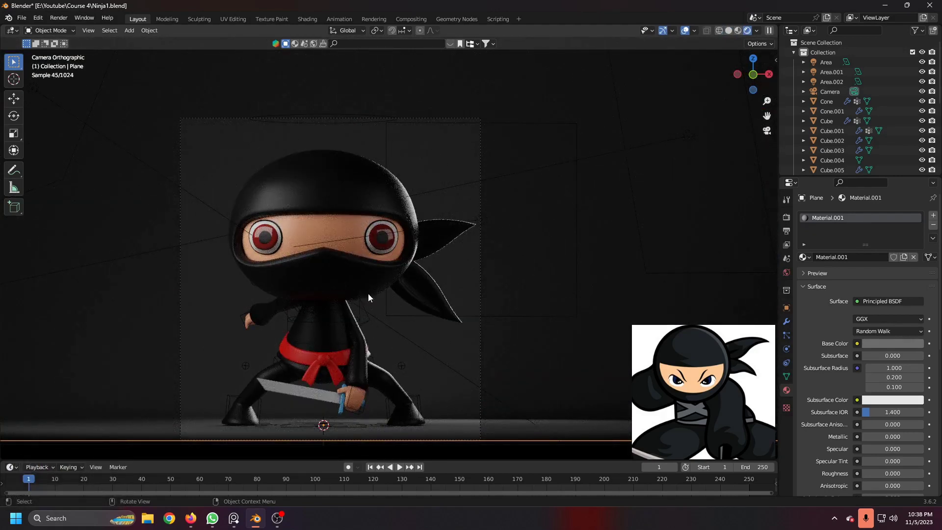
{"action": "key", "text": "z"}
{"action": "scroll", "scroll_direction": "down", "scroll_amount": 3}
{"action": "middle_click", "coordinate": [504, 309]}
Add a point light to the scene, keeping its default 10 W power
{"action": "key", "text": "3"}
{"action": "scroll", "scroll_direction": "down", "scroll_amount": 3}
{"action": "middle_click", "coordinate": [385, 277]}
{"action": "key", "text": "shift+a"}
{"action": "left_click", "coordinate": [437, 291]}
{"action": "key", "text": "3"}
{"action": "scroll", "scroll_direction": "up", "scroll_amount": 3}
Move the point light to sit just in front of the ninja's face
{"action": "key", "text": "g"}
{"action": "left_click", "coordinate": [658, 199]}
{"action": "middle_click", "coordinate": [608, 217]}
{"action": "scroll", "scroll_direction": "down", "scroll_amount": 3}
{"action": "middle_click", "coordinate": [484, 259]}
{"action": "key", "text": "z"}
{"action": "scroll", "scroll_direction": "up", "scroll_amount": 3}
{"action": "left_click_drag", "start_coordinate": [456, 254], "coordinate": [392, 219]}
{"action": "key", "text": "z"}
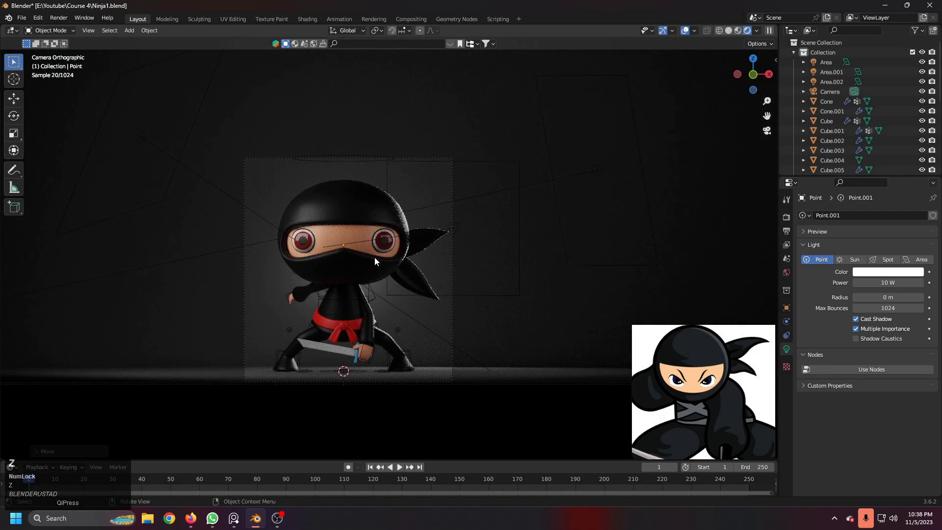
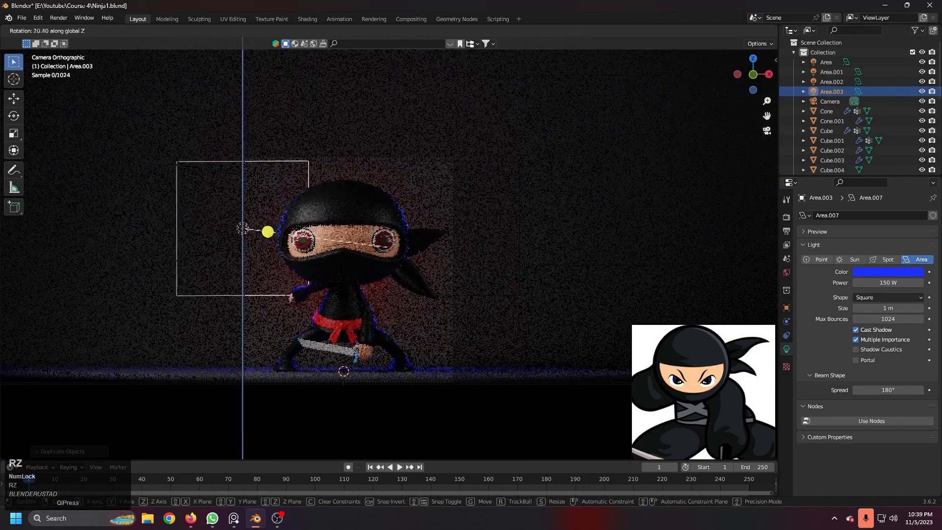
Drag the red-tinted area light to the ninja's left so it rims his outline
{"action": "left_click_drag", "start_coordinate": [386, 303], "coordinate": [295, 390]}
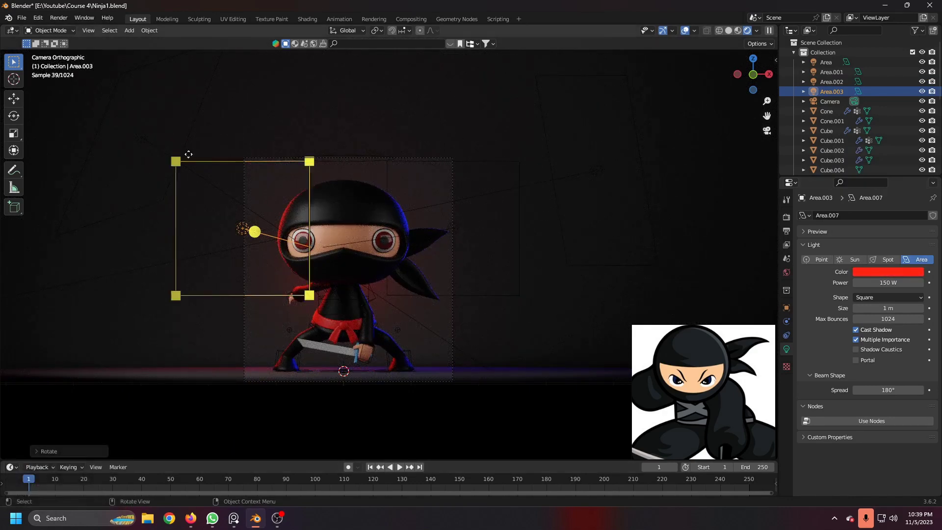
{"action": "left_click_drag", "start_coordinate": [496, 325], "coordinate": [820, 288]}
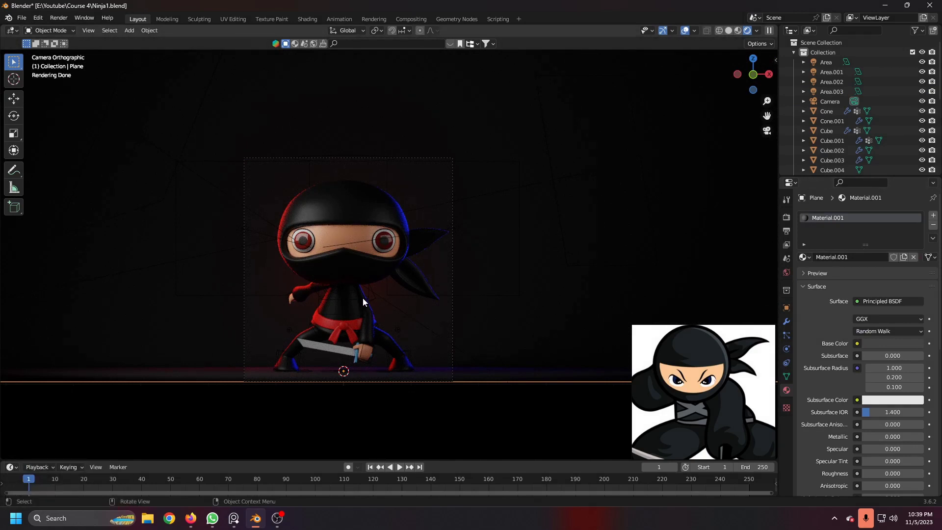
Select the face point light, make its colour red and raise it to 30 W
{"action": "key", "text": "z"}
{"action": "middle_click", "coordinate": [487, 296]}
{"action": "left_click", "coordinate": [466, 239]}
{"action": "scroll", "scroll_direction": "up", "scroll_amount": 3}
{"action": "key", "text": "z"}
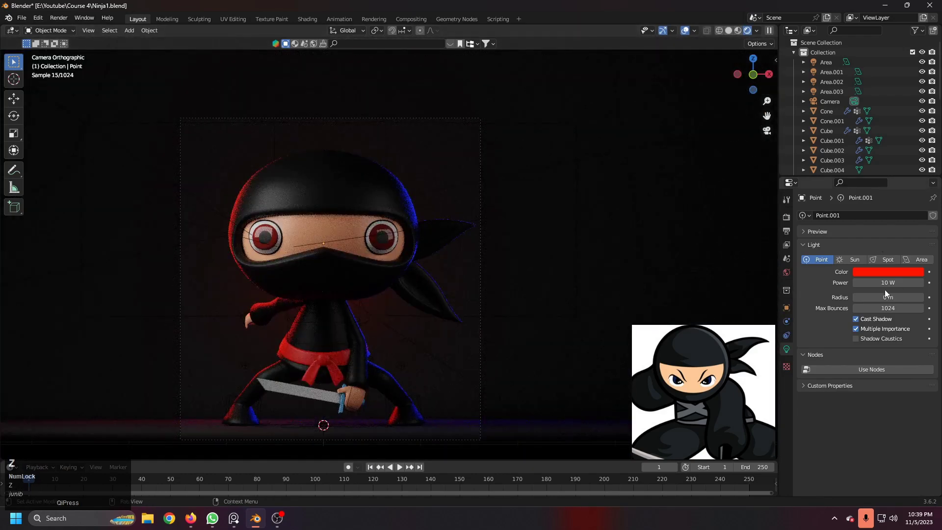
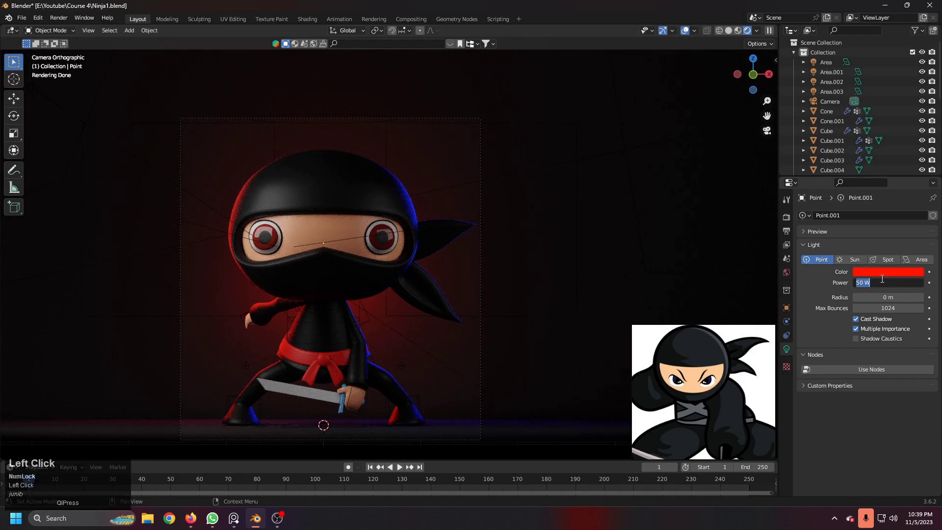
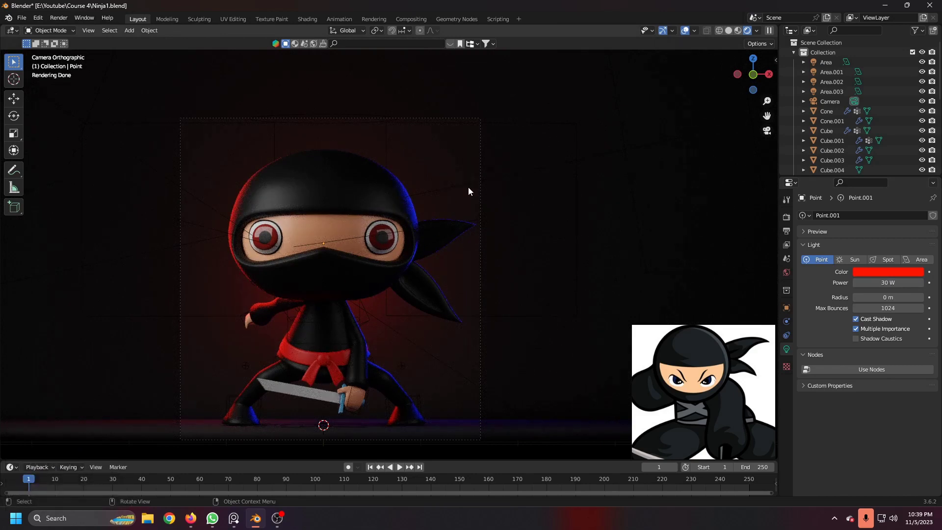
Select the camera and raise its Orthographic Scale from 3.5 to 3.6
{"action": "key", "text": "z"}
{"action": "scroll", "scroll_direction": "down", "scroll_amount": 3}
{"action": "left_click_drag", "start_coordinate": [458, 295], "coordinate": [794, 351]}
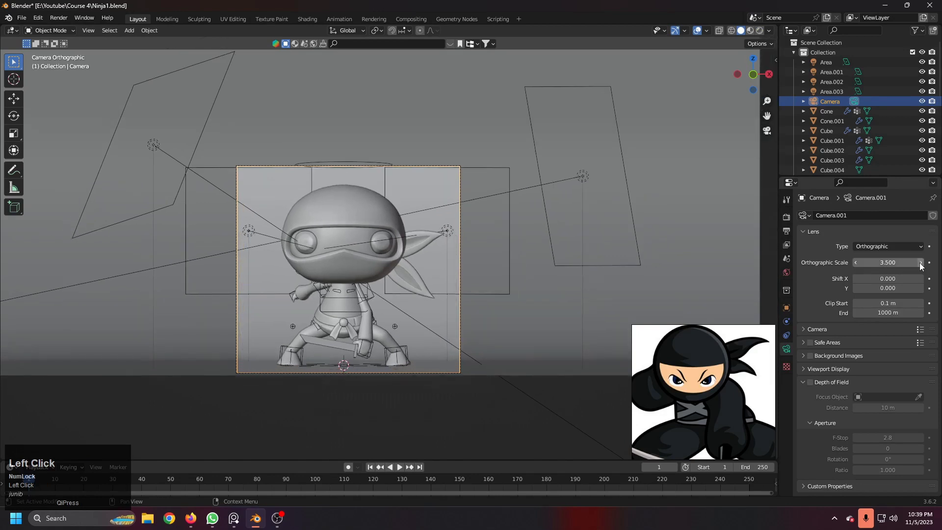
{"action": "scroll", "scroll_direction": "up", "scroll_amount": 3}
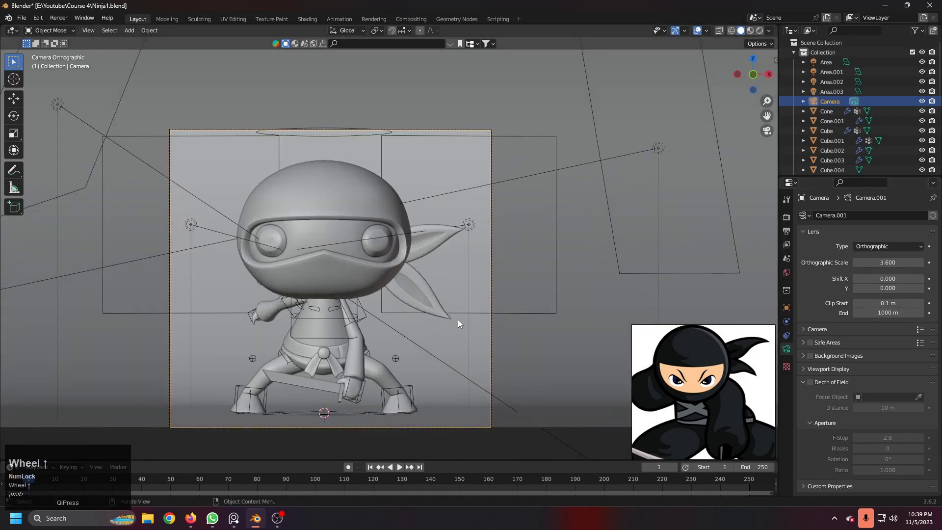
Preview the reframed shot in Rendered shading, then return to Solid
{"action": "key", "text": "z"}
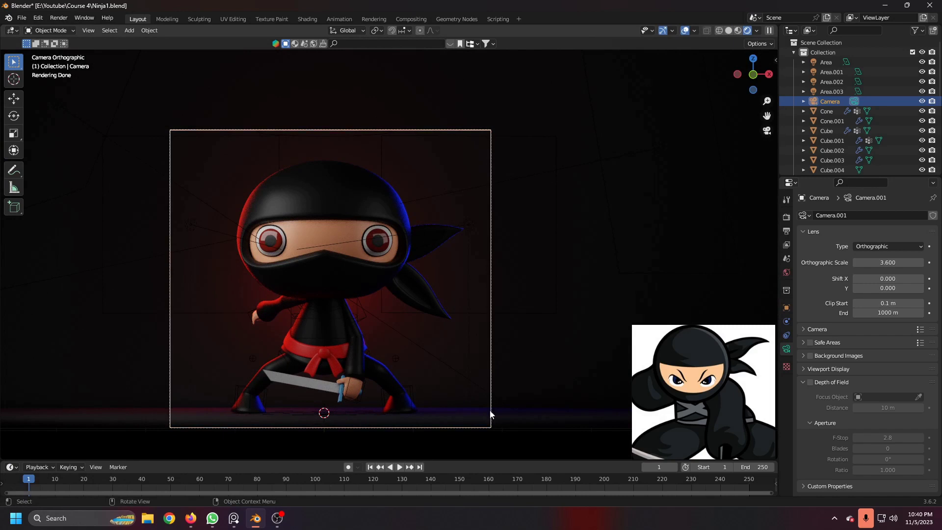
{"action": "key", "text": "z"}
{"action": "key", "text": "z"}
{"action": "key", "text": "z"}
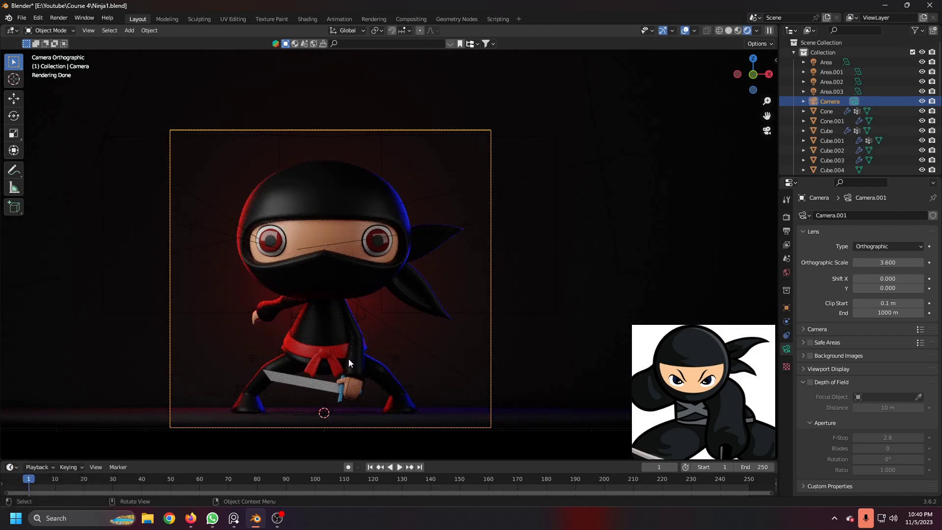
{"action": "type", "text": "ZZZZZ"}
{"action": "key", "text": "z"}
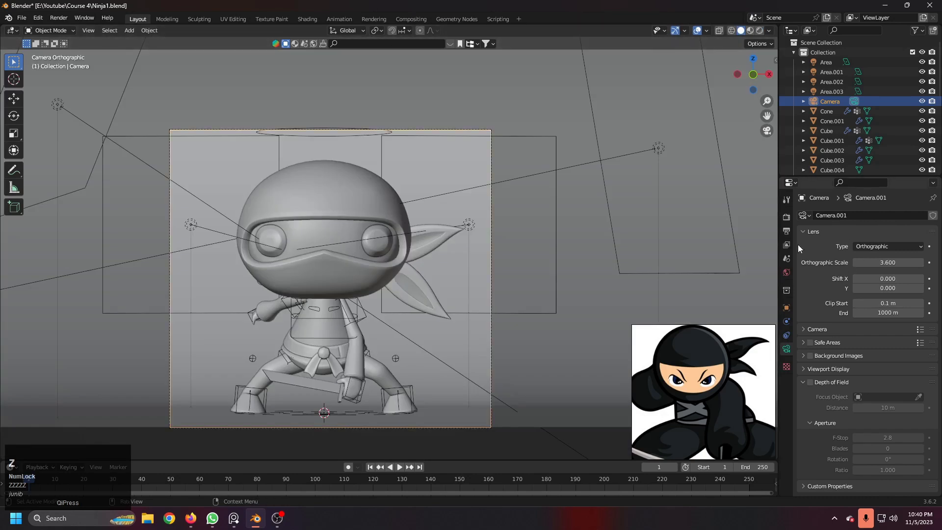
Check the output format and sampling settings, then render the final image with F12
{"action": "left_click", "coordinate": [789, 245]}
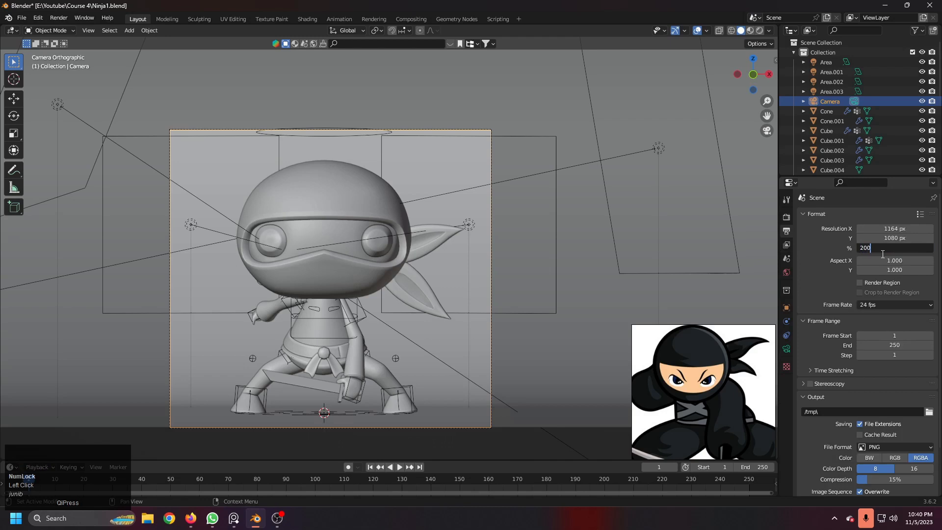
{"action": "left_click", "coordinate": [789, 219]}
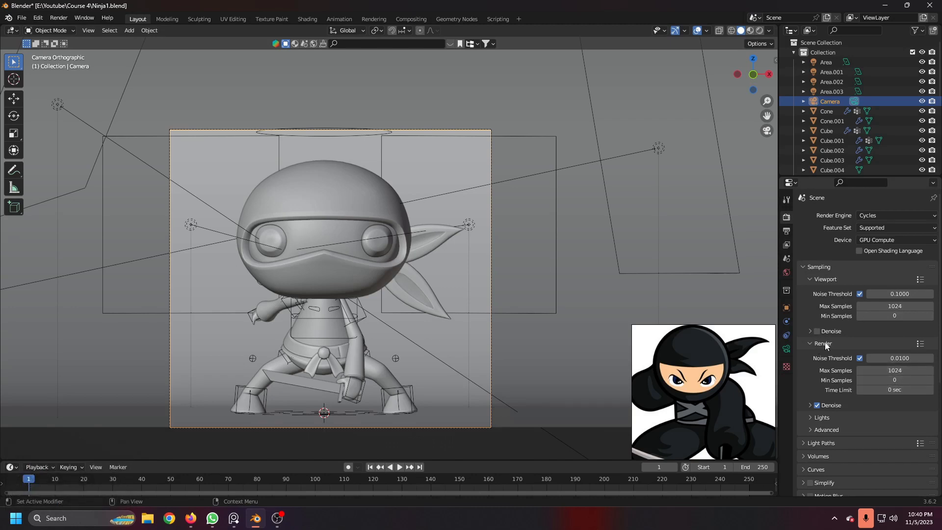
{"action": "left_click", "coordinate": [821, 407]}
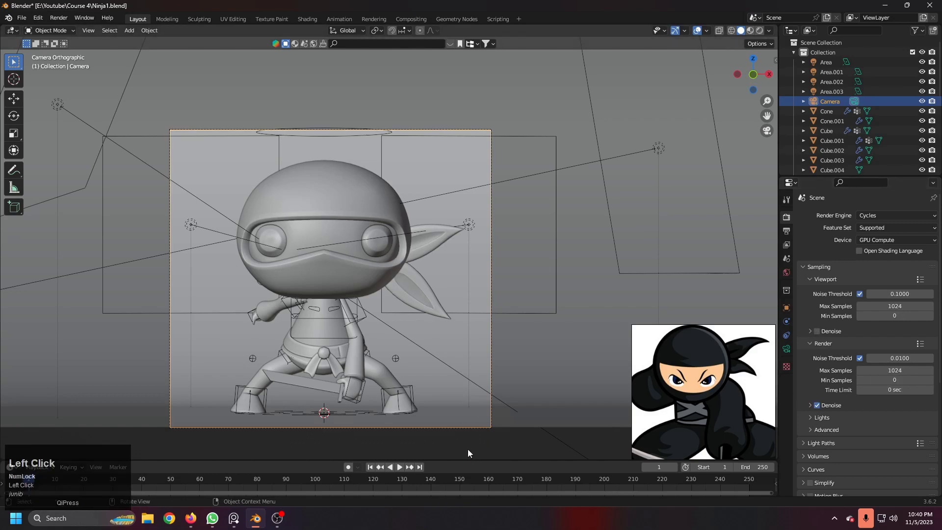
{"action": "key", "text": "F12"}
Zoom and centre the Render Result so the ninja fills the view
{"action": "scroll", "scroll_direction": "down", "scroll_amount": 3}
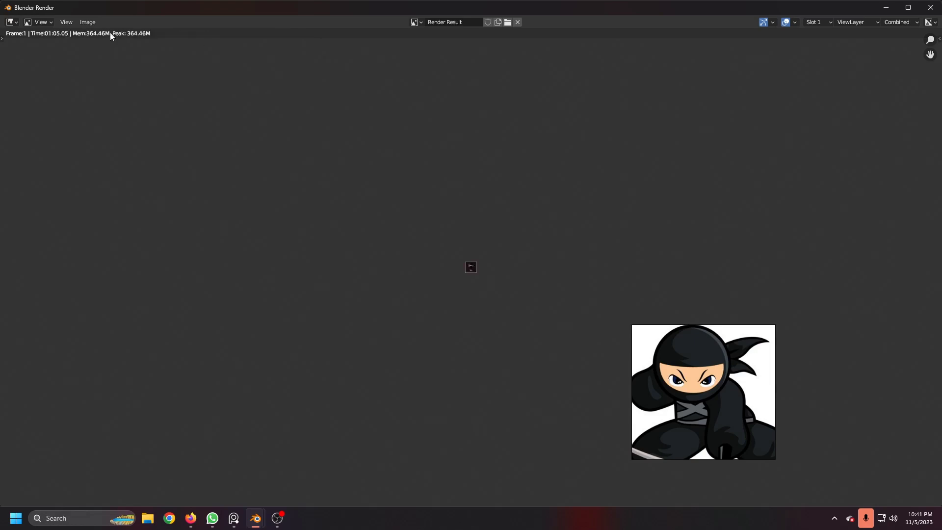
{"action": "scroll", "scroll_direction": "up", "scroll_amount": 3}
{"action": "middle_click", "coordinate": [512, 293]}
{"action": "scroll", "scroll_direction": "up", "scroll_amount": 3}
{"action": "left_click_drag", "start_coordinate": [419, 300], "coordinate": [406, 311]}
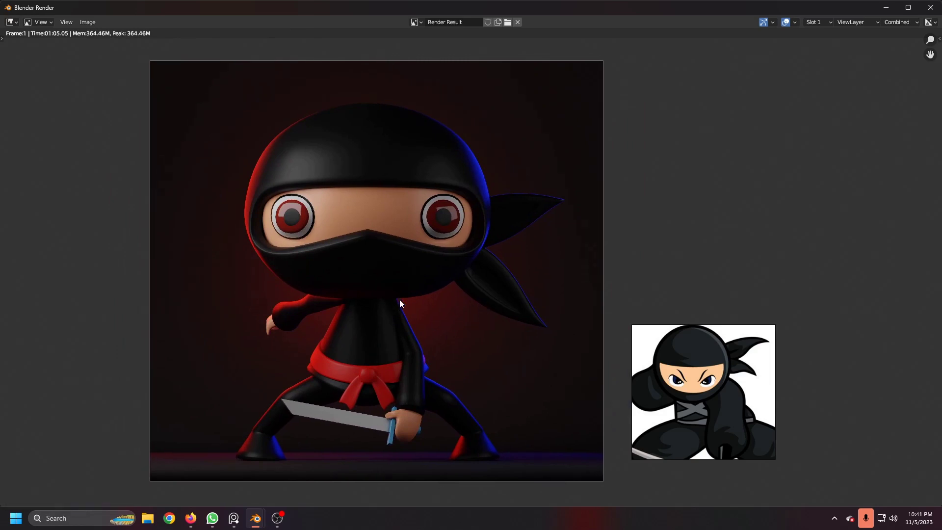
{"action": "scroll", "scroll_direction": "down", "scroll_amount": 3}
Start Save As and rename untitled.png to Render.png
{"action": "left_click", "coordinate": [92, 25]}
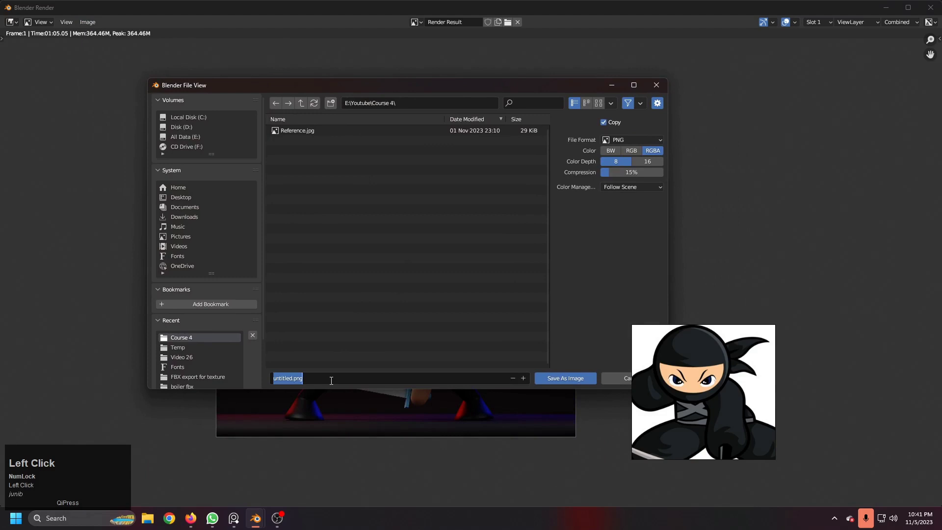
{"action": "key", "text": "shift+r"}
{"action": "key", "text": "shift+e"}
{"action": "key", "text": "n"}
{"action": "type", "text": "nder"}
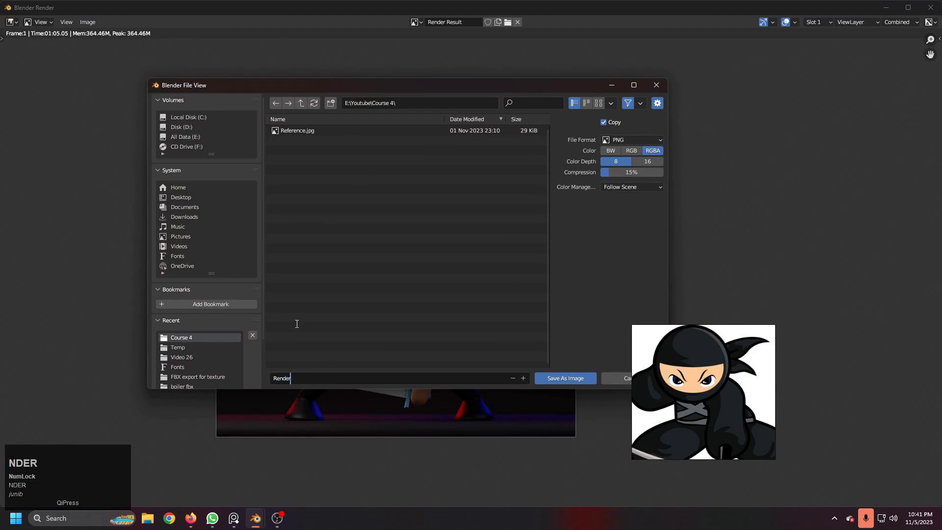
Confirm saving Render.png as a PNG in the Course 4 folder
{"action": "left_click", "coordinate": [389, 330]}
{"action": "key", "text": "ctrl+c"}
{"action": "left_click", "coordinate": [473, 317]}
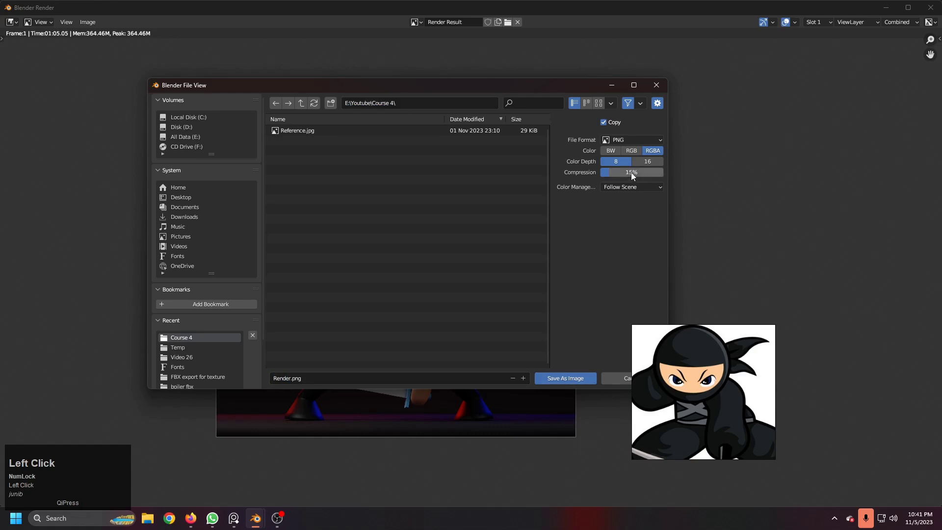
{"action": "right_click", "coordinate": [579, 207]}
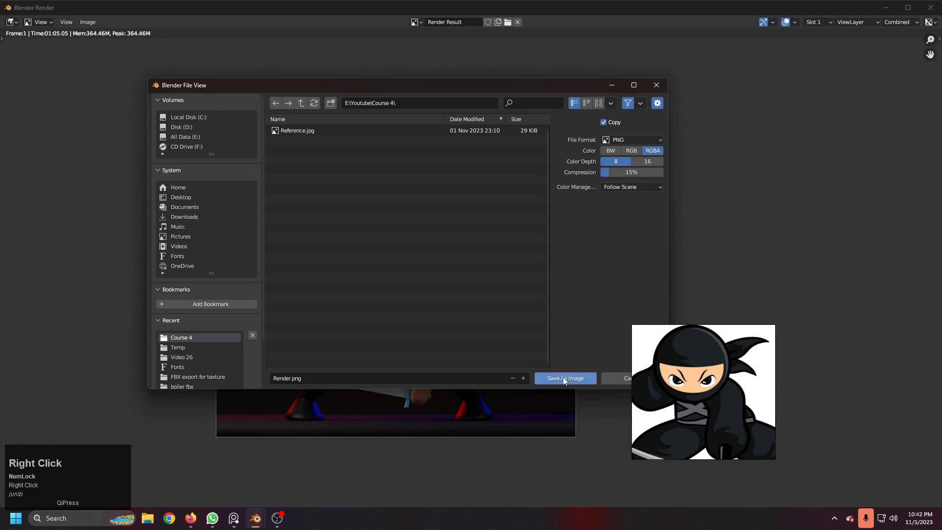
Navigate File Explorer to E:\Youtube\Course 4, where Render.png was saved, then start a new browser tab
{"action": "left_click", "coordinate": [565, 381]}
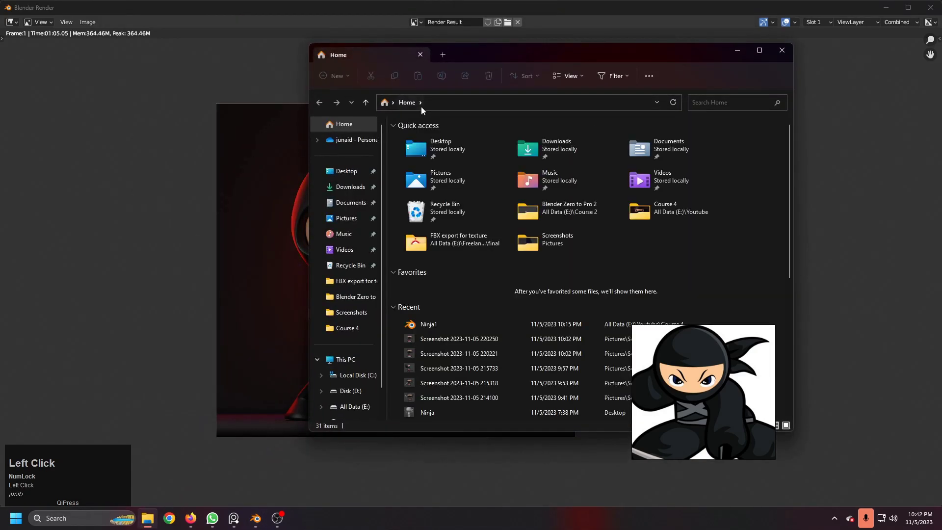
{"action": "key", "text": "ctrl+v"}
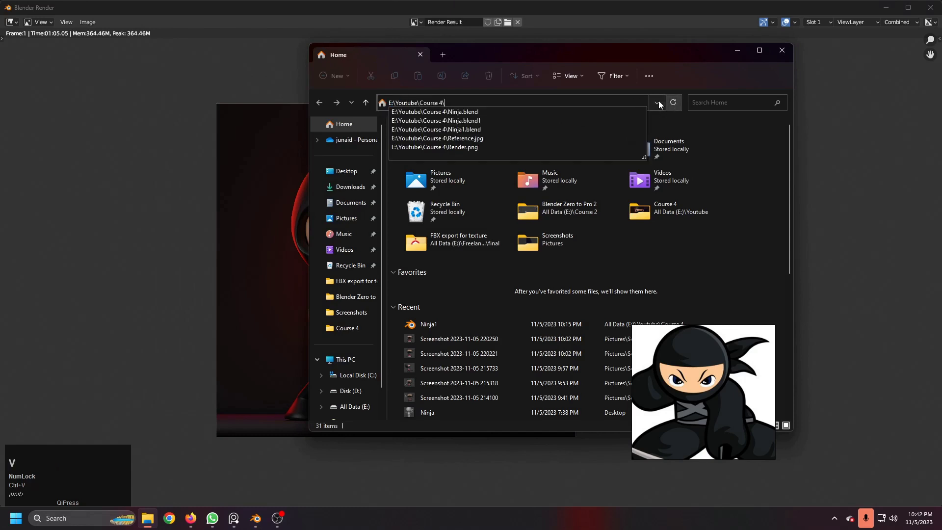
{"action": "key", "text": "Return"}
{"action": "left_click", "coordinate": [483, 259]}
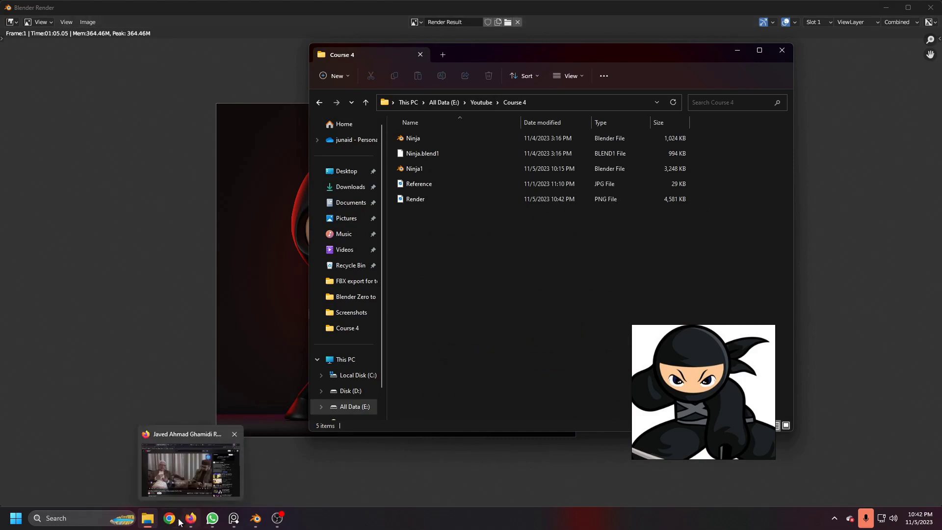
Search the web for Photopea and drag Render.png onto the Photopea page to load it
{"action": "left_click", "coordinate": [173, 523]}
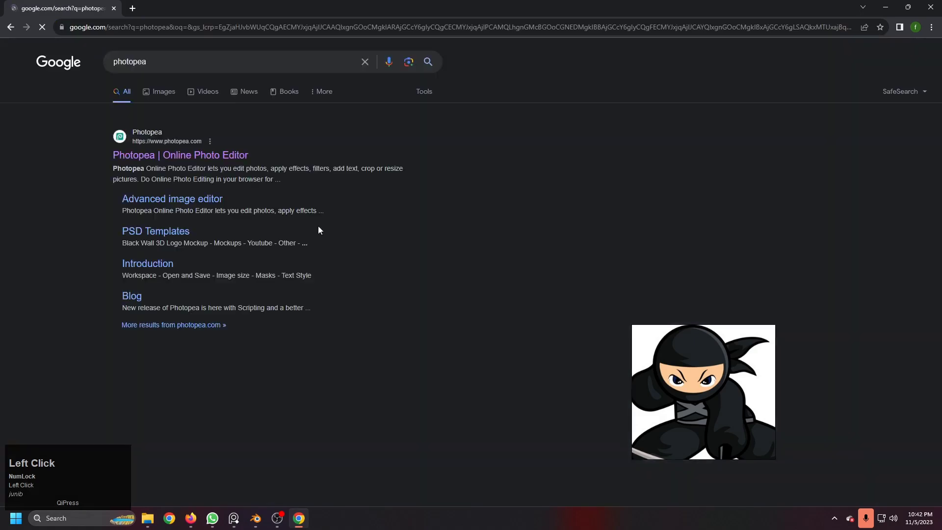
{"action": "type", "text": "BLENDERUSTAD"}
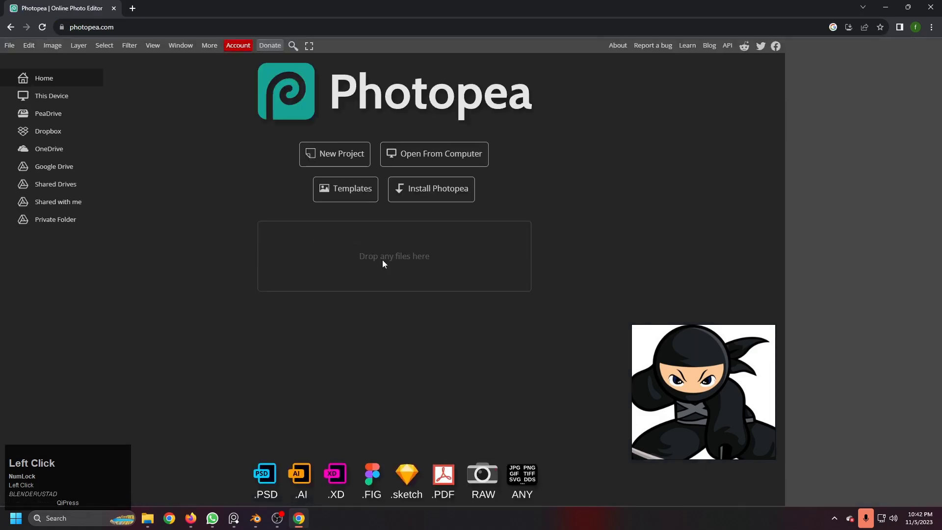
{"action": "left_click_drag", "start_coordinate": [150, 523], "coordinate": [722, 390]}
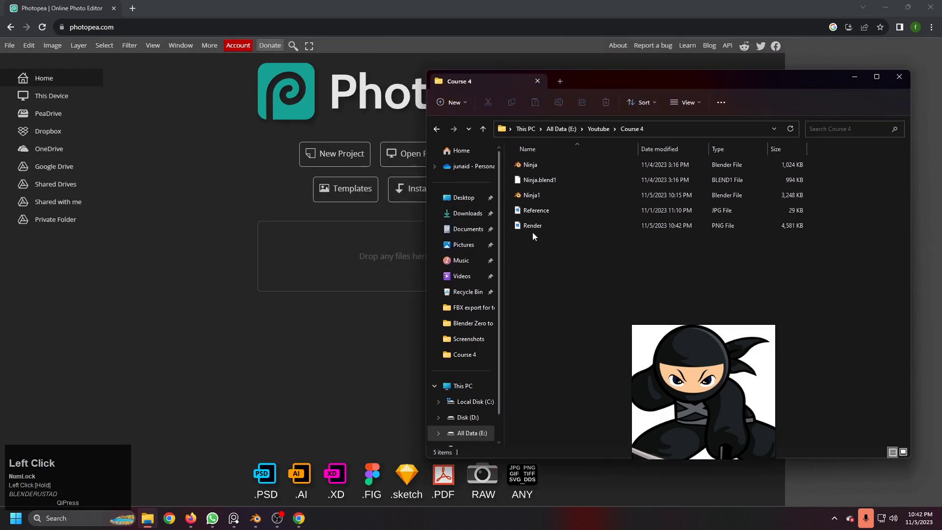
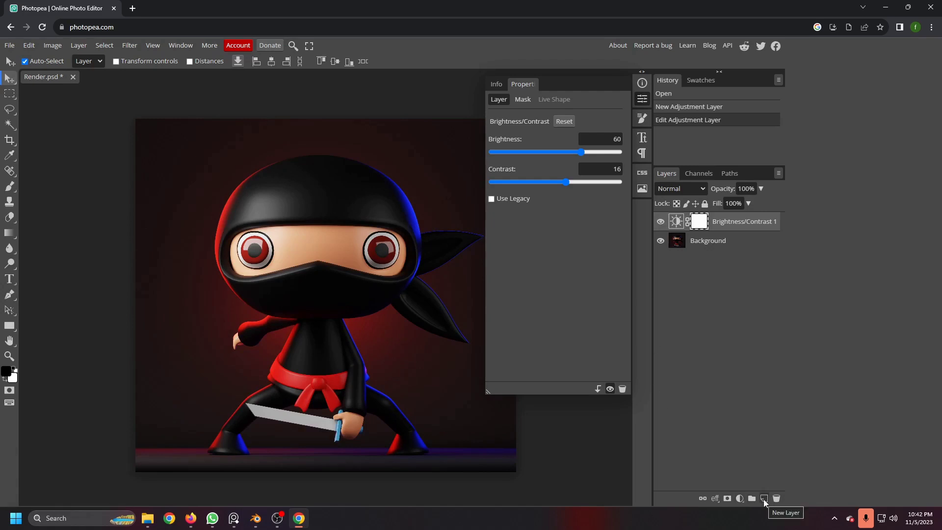
Add a new layer and draw an inverted radial gradient on it, white at the centre fading to black edges
{"action": "left_click", "coordinate": [767, 503]}
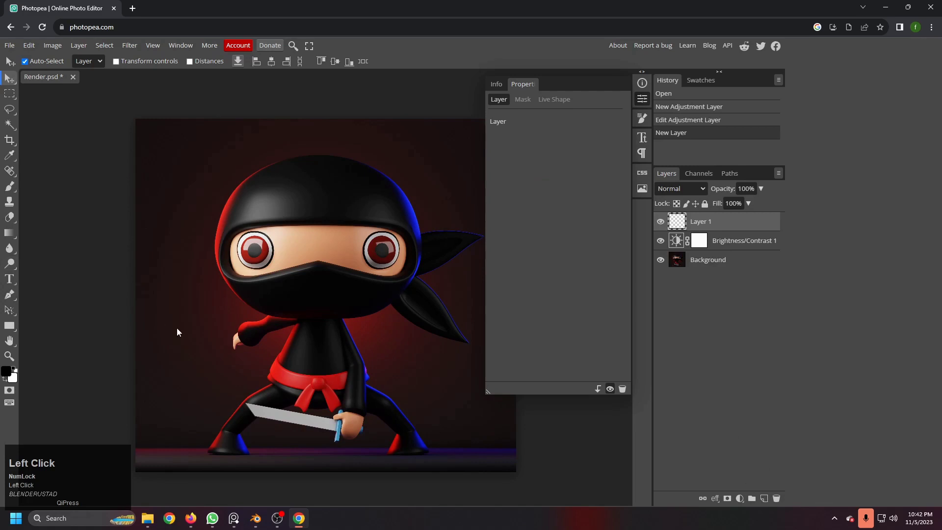
{"action": "key", "text": "b"}
{"action": "scroll", "scroll_direction": "down", "scroll_amount": 3}
{"action": "left_click", "coordinate": [15, 235]}
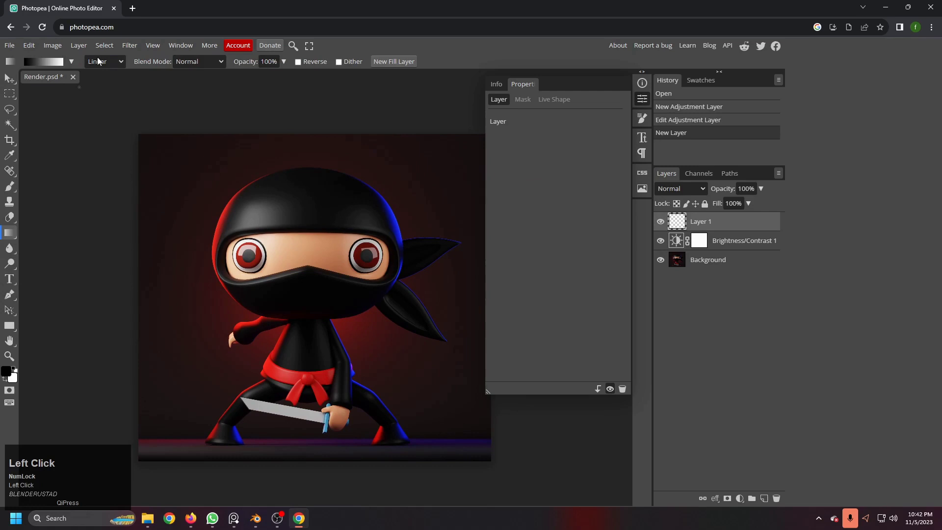
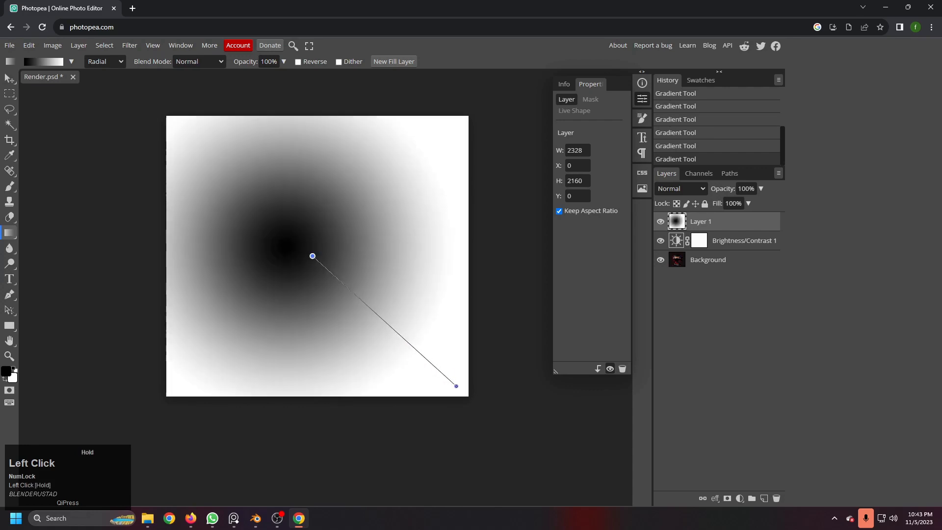
{"action": "key", "text": "ctrl+i"}
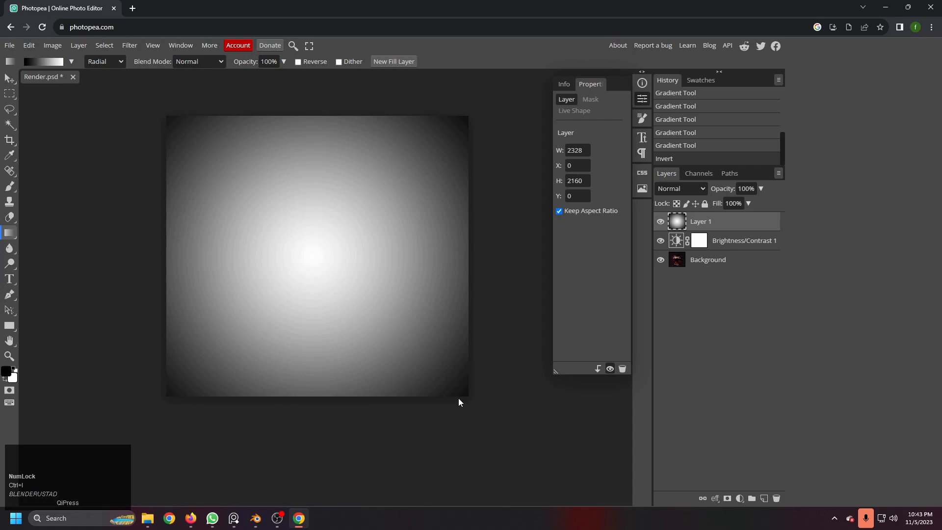
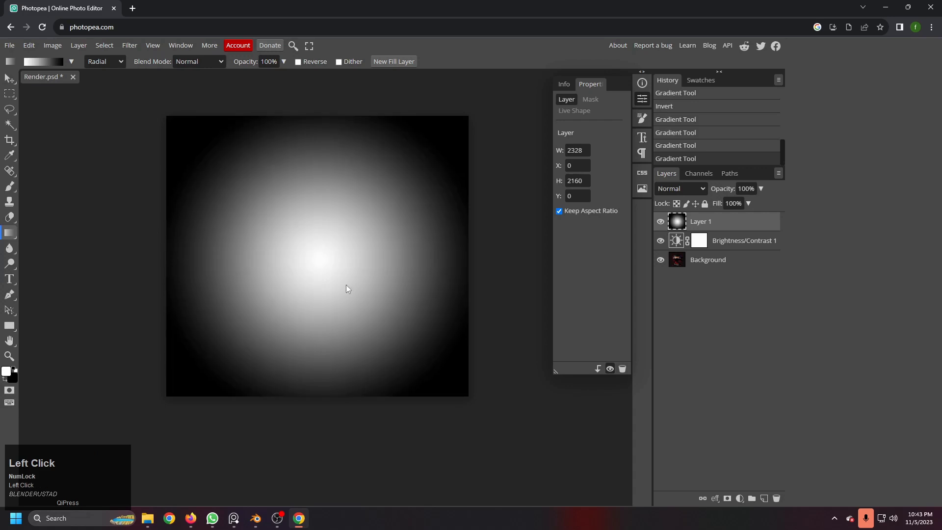
{"action": "left_click_drag", "start_coordinate": [352, 288], "coordinate": [469, 426]}
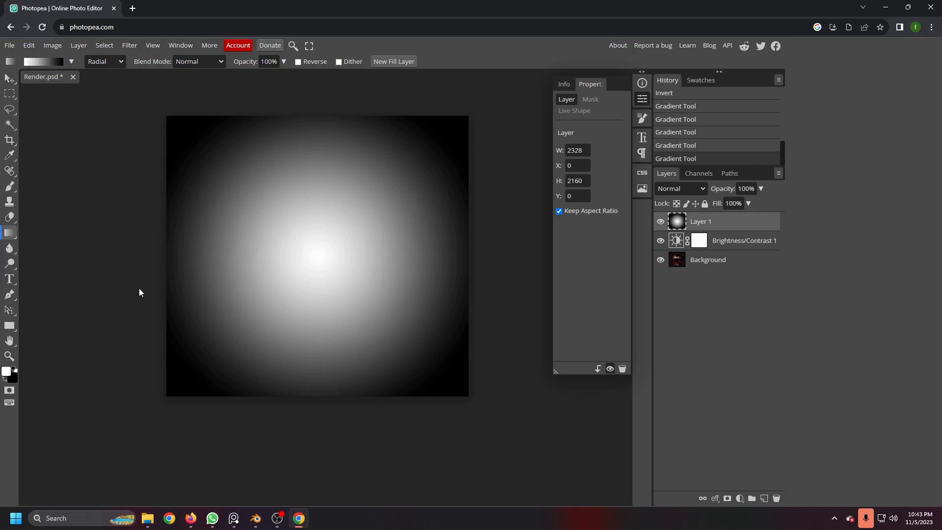
Try the gradient layer's blending modes, comparing Multiply against Color
{"action": "left_click", "coordinate": [672, 193]}
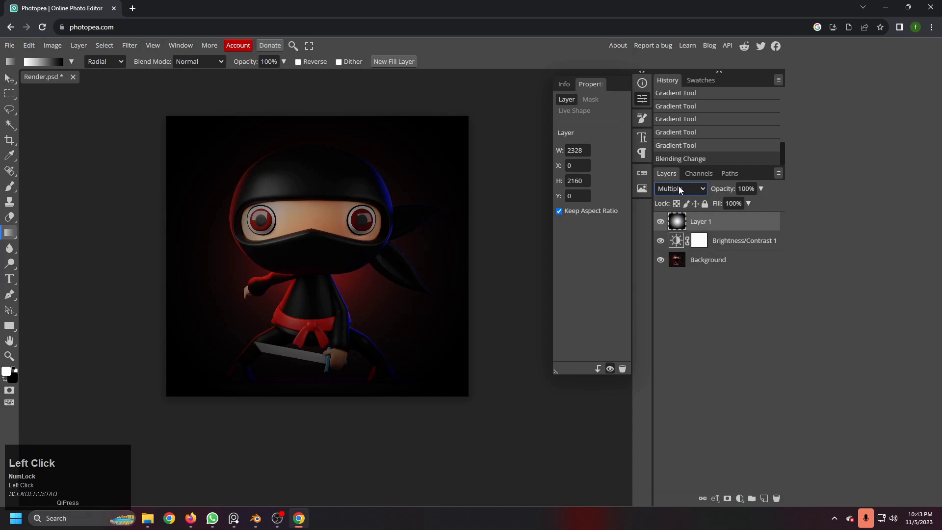
{"action": "key", "text": "Down"}
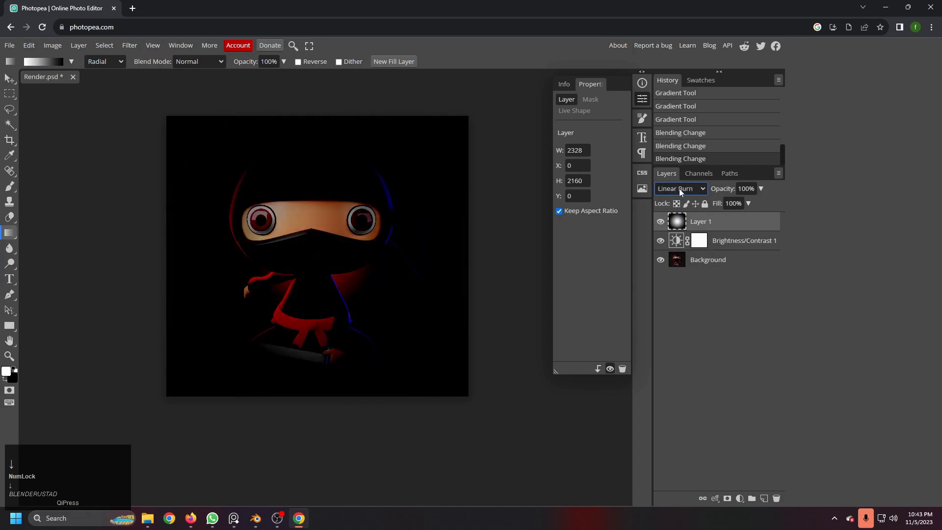
{"action": "key", "text": "Up"}
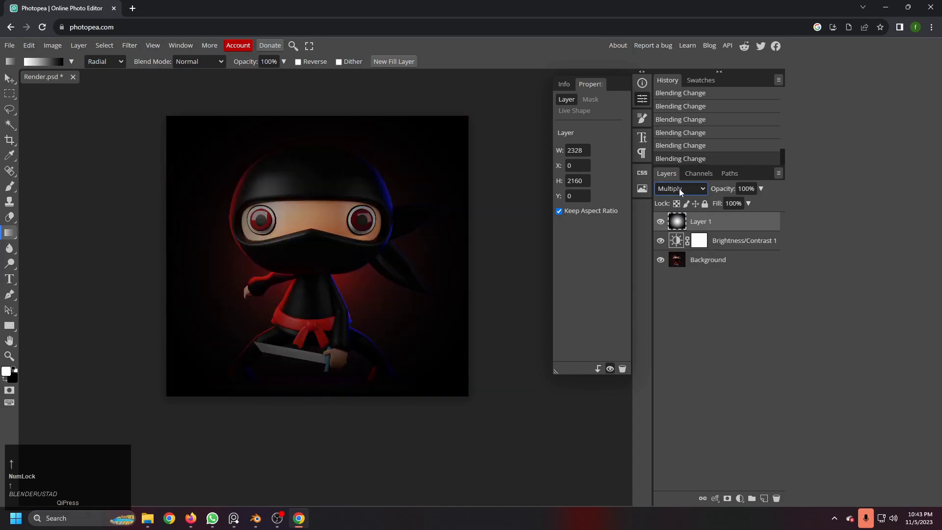
{"action": "key", "text": "Down"}
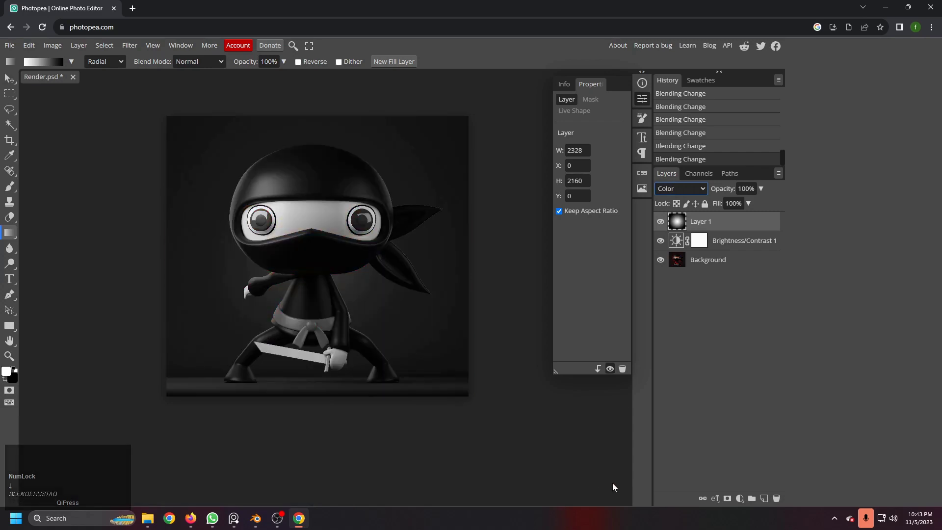
Settle the gradient layer on Multiply blending so the edges darken into a vignette
{"action": "left_click", "coordinate": [682, 193]}
{"action": "scroll", "scroll_direction": "up", "scroll_amount": 3}
{"action": "left_click", "coordinate": [676, 239]}
{"action": "key", "text": "Up"}
{"action": "key", "text": "Down"}
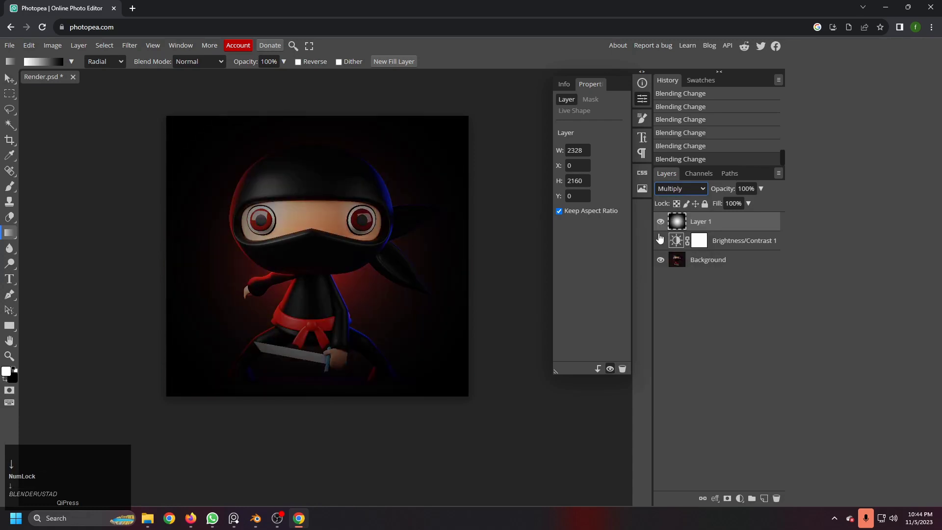
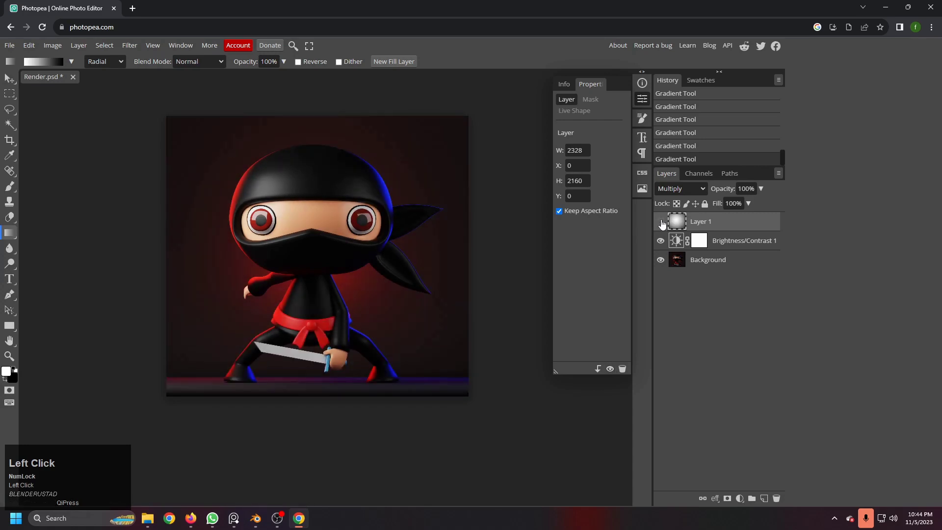
Add a new painted layer and set its blending mode to Multiply
{"action": "left_click", "coordinate": [768, 501]}
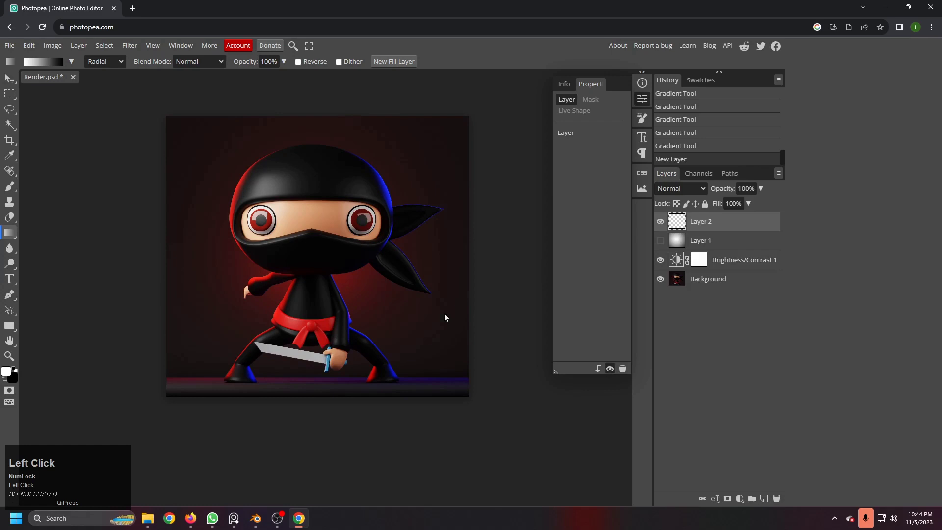
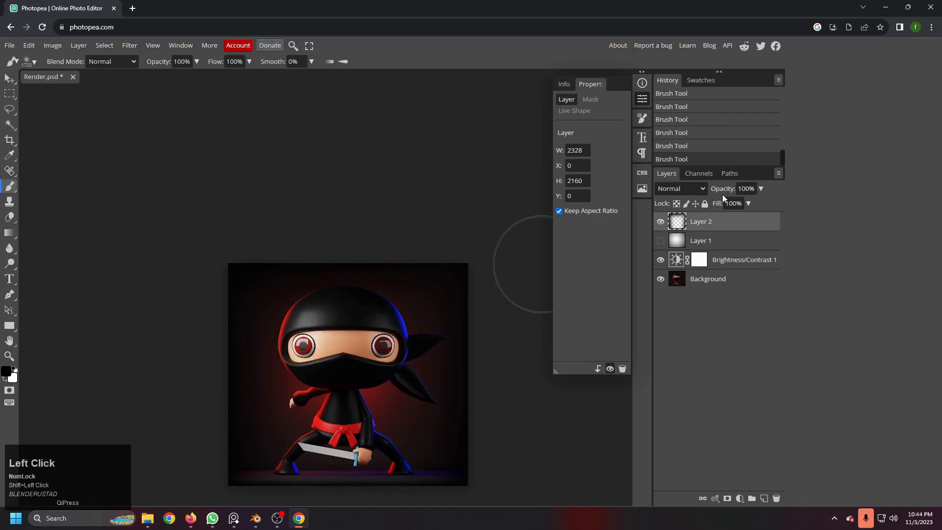
{"action": "left_click", "coordinate": [700, 194]}
{"action": "key", "text": "Down"}
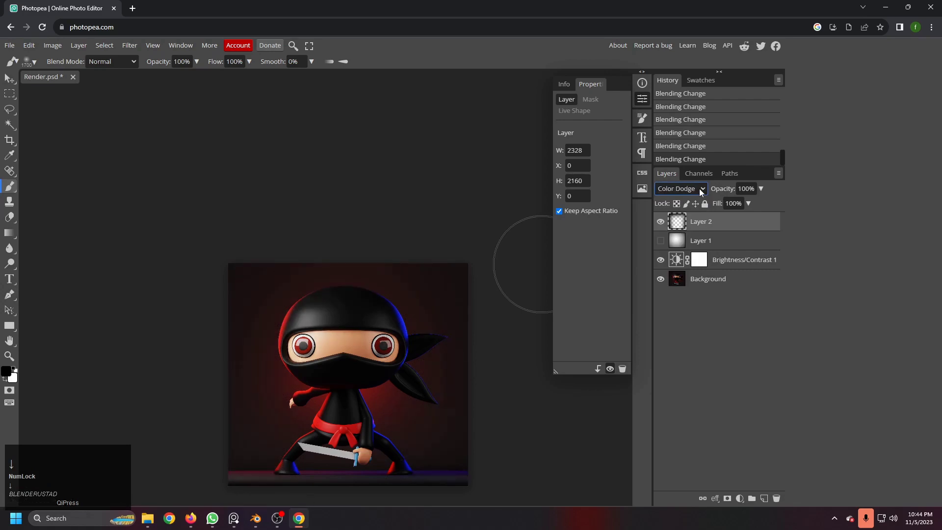
{"action": "left_click", "coordinate": [701, 191]}
Lower the painted layer's opacity to 50% and toggle its visibility to compare the darkening
{"action": "scroll", "scroll_direction": "down", "scroll_amount": 3}
{"action": "scroll", "scroll_direction": "up", "scroll_amount": 3}
{"action": "left_click_drag", "start_coordinate": [678, 241], "coordinate": [664, 223]}
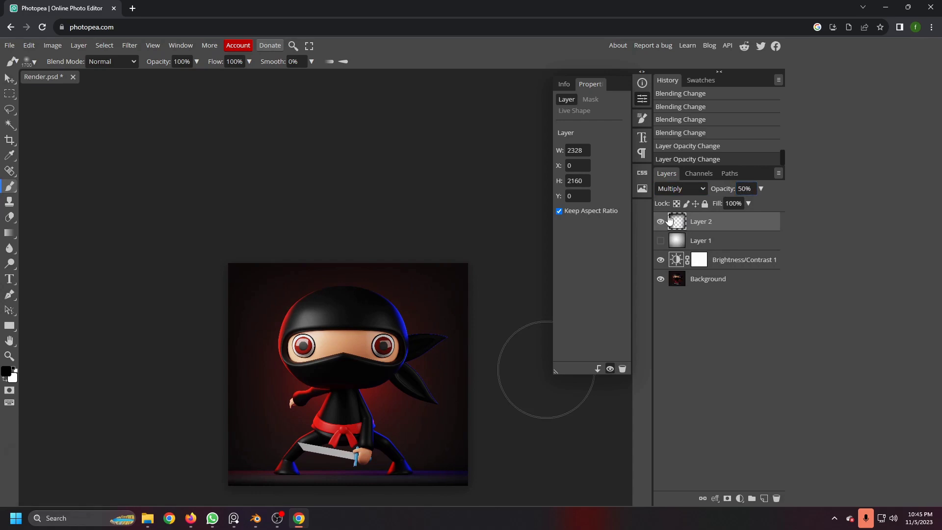
{"action": "left_click", "coordinate": [661, 221]}
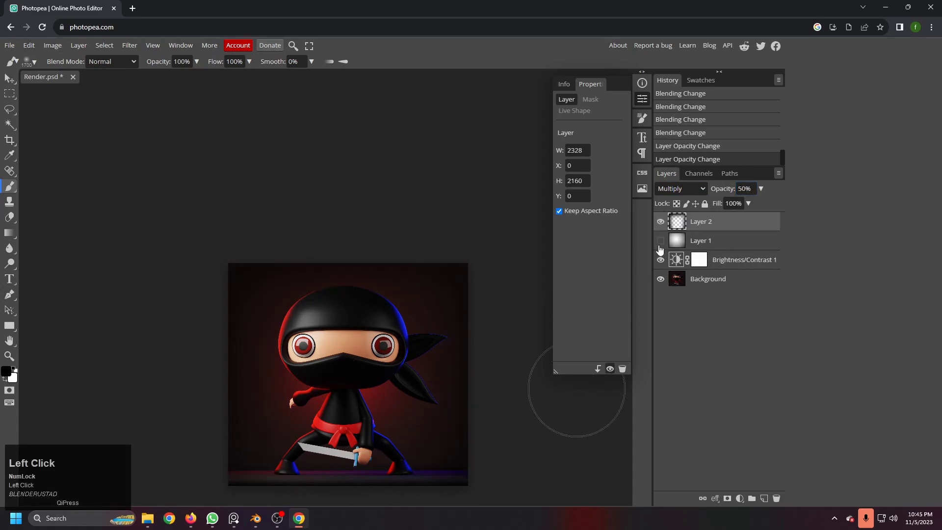
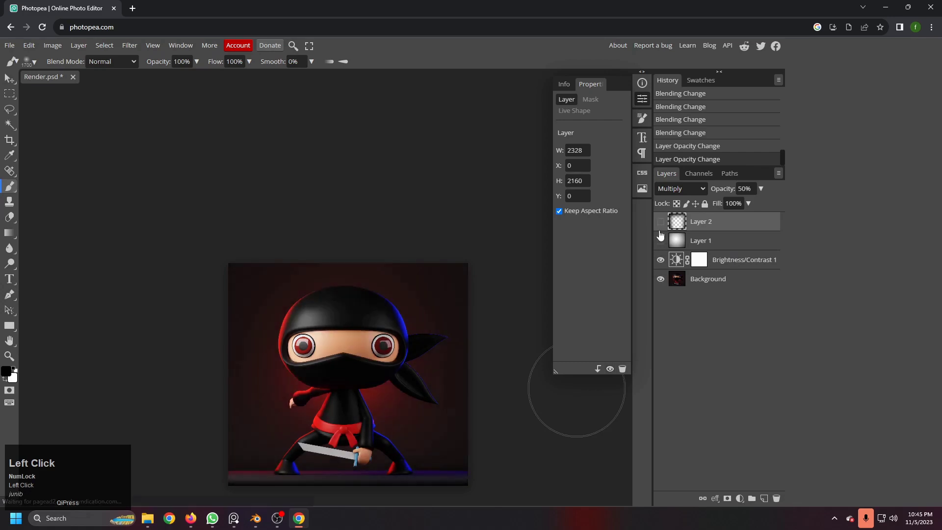